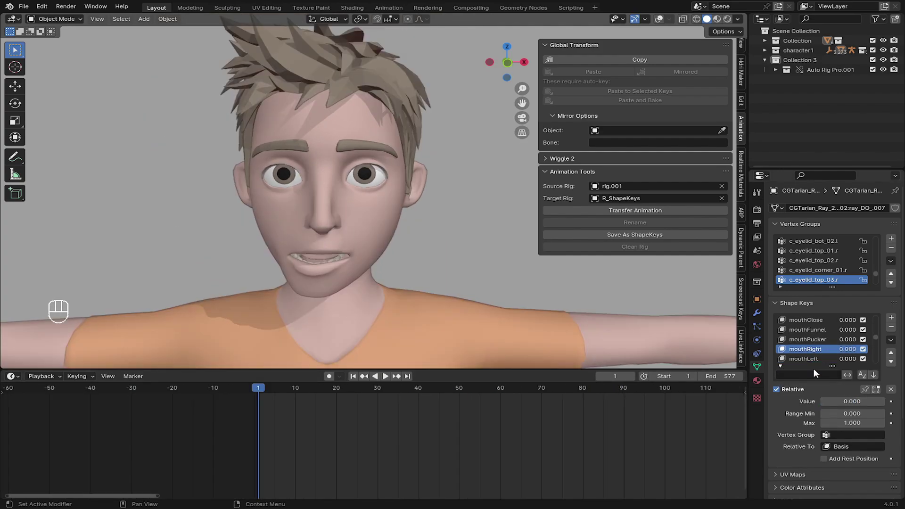
Preview the finished shape-key animation (jawRight influence) beside the reference clip, then load the starting T-pose scene.
left_click_drag(812, 344, 790, 358)
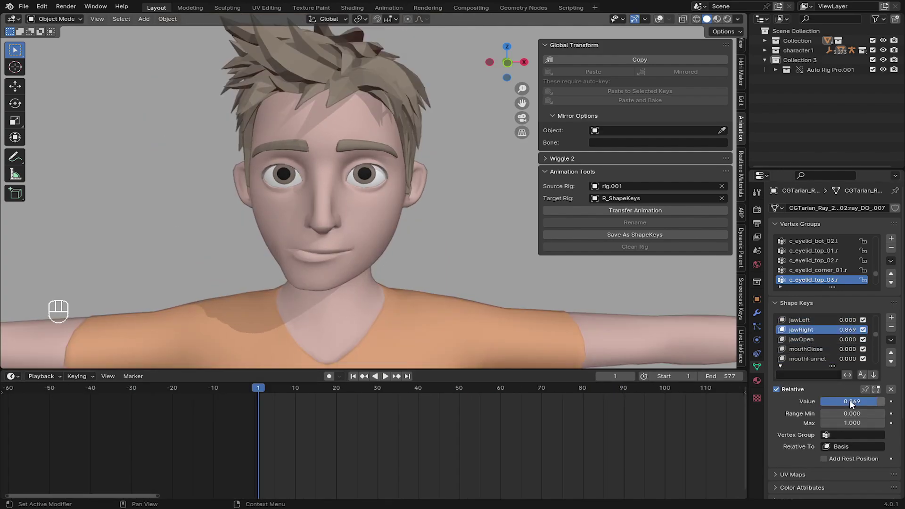
left_click(852, 401)
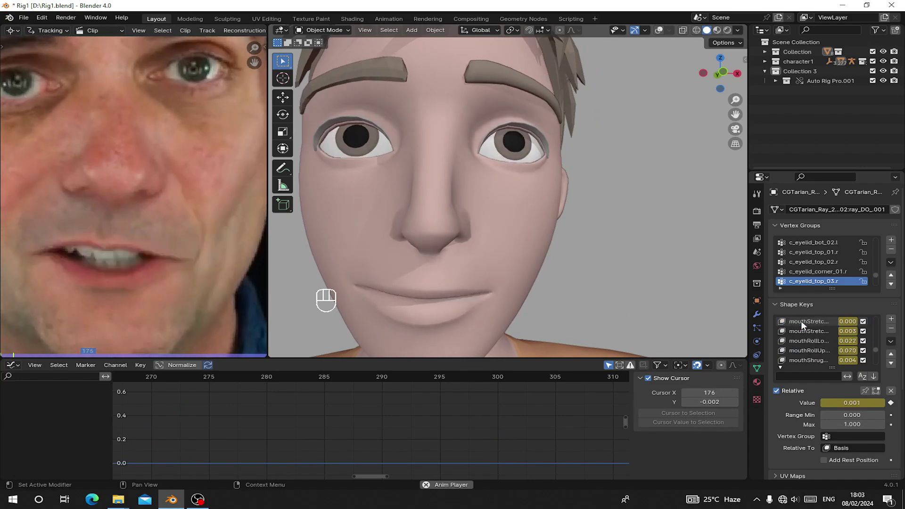
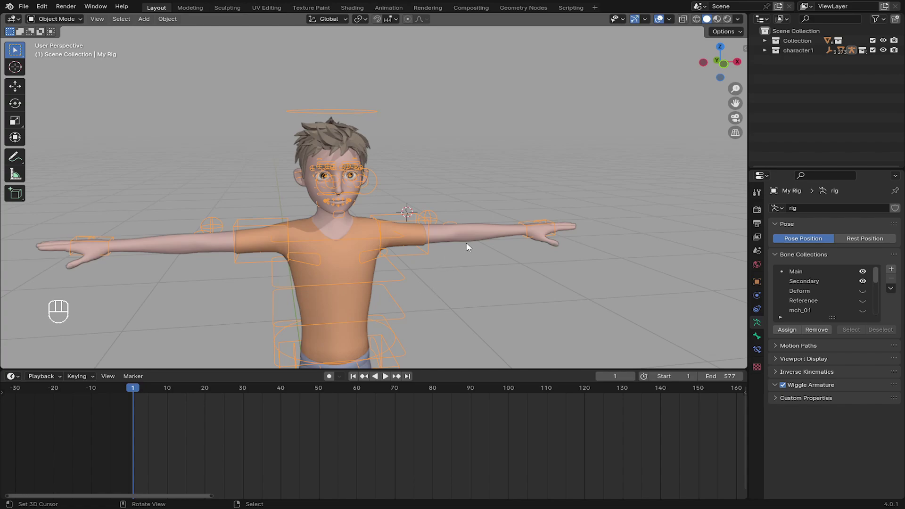
Enable the Animation Tools add-on in Preferences and show its panel in the N sidebar.
left_click_drag(461, 245, 468, 241)
right_click(468, 242)
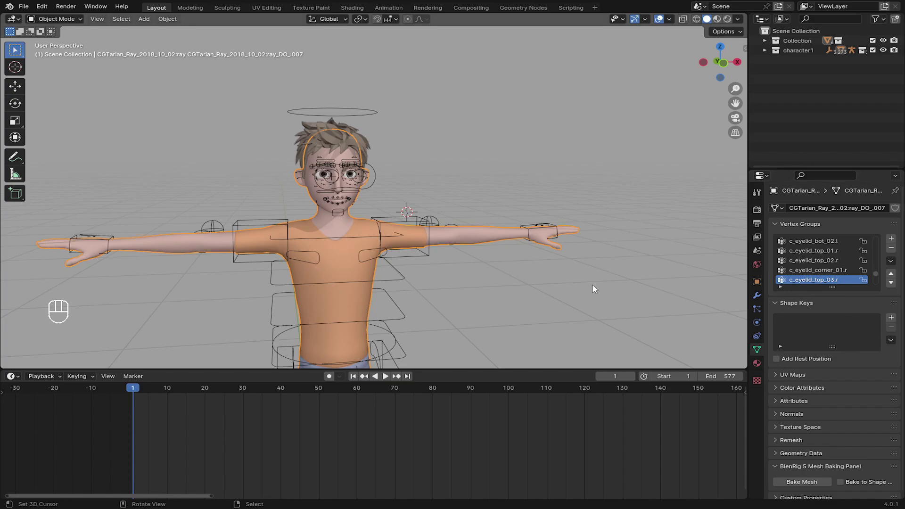
middle_click(373, 212)
right_click(405, 219)
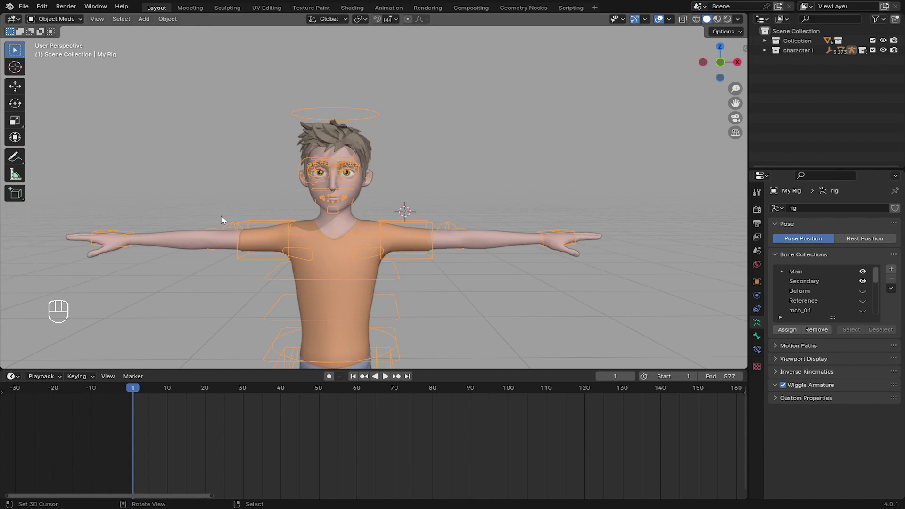
left_click_drag(439, 242, 435, 261)
middle_click(337, 165)
left_click_drag(320, 173, 324, 145)
left_click_drag(53, 118, 97, 81)
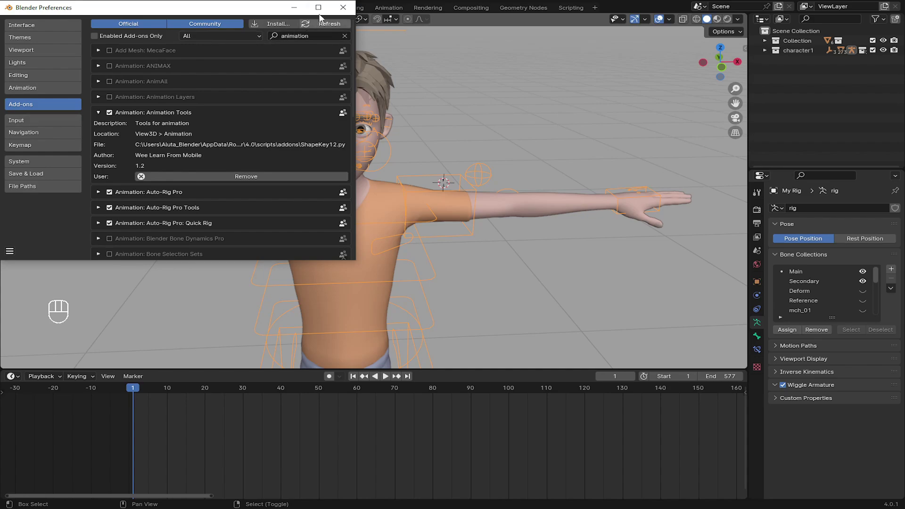
key("n")
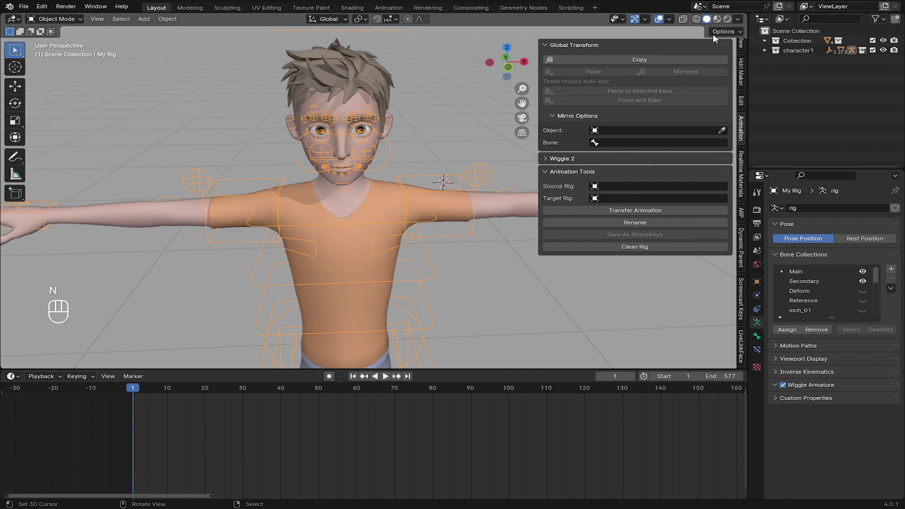
Add Collection 3 in the Outliner and browse File > Append into the shape-key rig .blend's Collection folder.
left_click_drag(308, 185, 275, 193)
middle_click(326, 176)
middle_click(388, 147)
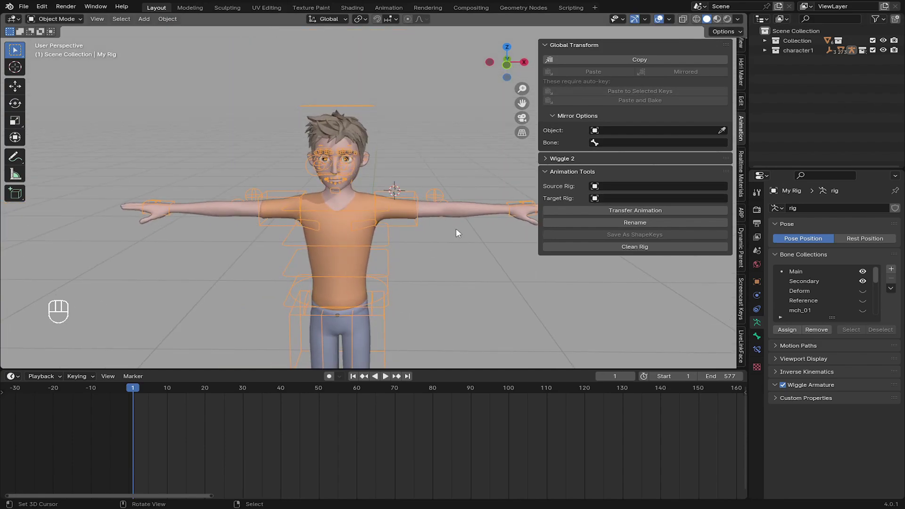
middle_click(458, 204)
left_click_drag(843, 88, 813, 77)
left_click(804, 69)
left_click_drag(32, 10, 60, 109)
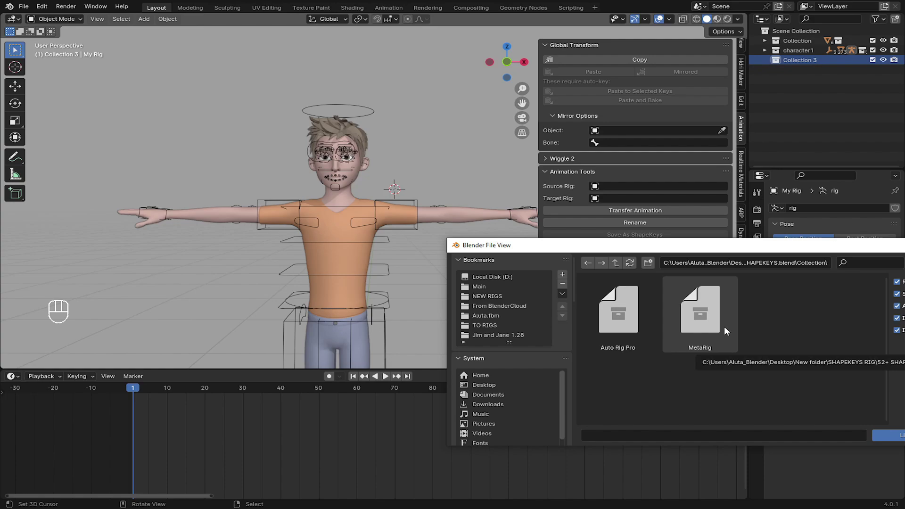
Append the Auto Rig Pro collection and zoom out to reveal the animated face rig.
left_click_drag(419, 205, 416, 234)
left_click_drag(412, 209, 409, 196)
key("KP_1")
middle_click(392, 154)
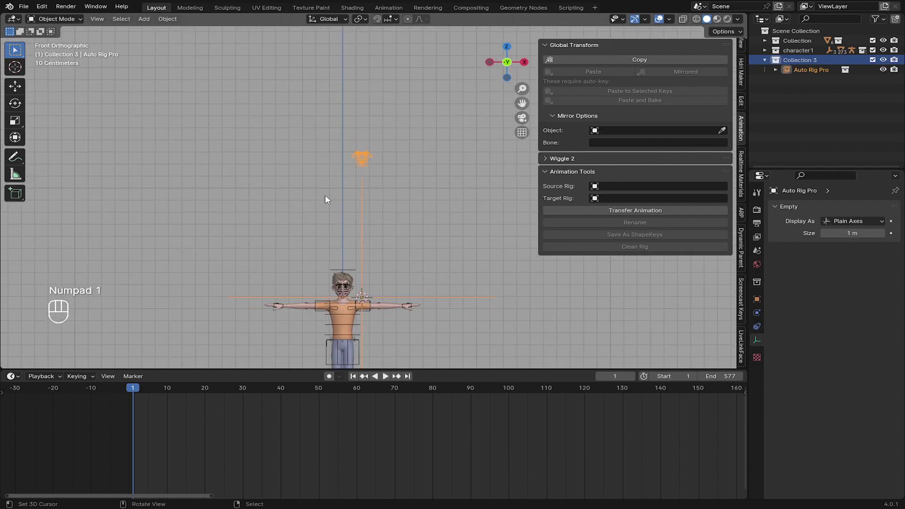
left_click_drag(313, 172, 306, 134)
left_click_drag(318, 172, 317, 146)
left_click_drag(325, 141, 282, 162)
left_click_drag(179, 21, 501, 63)
left_click_drag(171, 21, 299, 176)
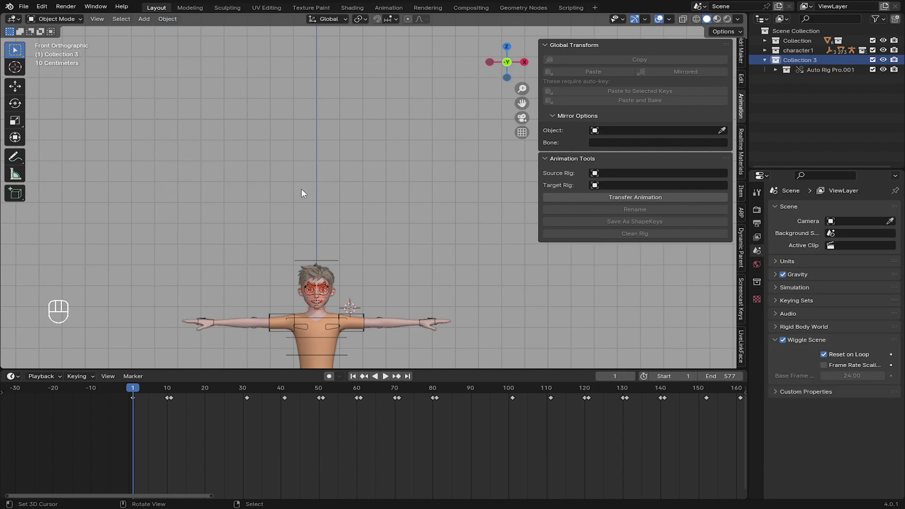
middle_click(332, 175)
left_click_drag(255, 231, 275, 224)
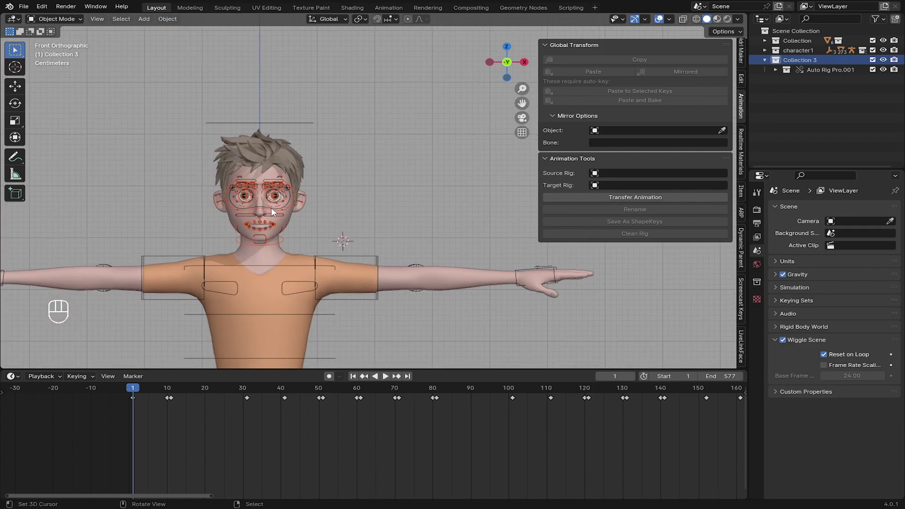
Grab the appended face rig along X and place it to the character's left.
key("g")
key("x")
key("x")
middle_click(72, 197)
left_click_drag(176, 406, 333, 295)
right_click(135, 114)
right_click(192, 169)
right_click(203, 159)
left_click_drag(409, 434, 175, 214)
left_click_drag(383, 237, 323, 240)
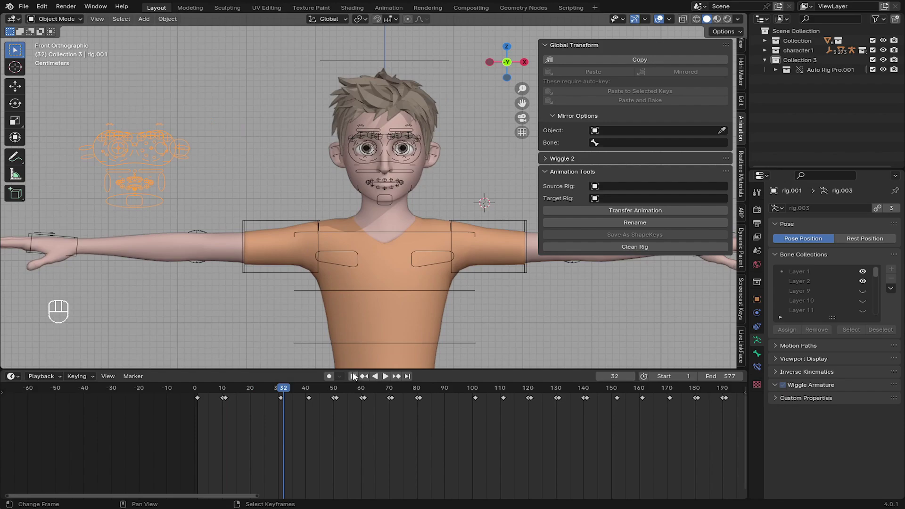
Select the character armature and rename it to R_ShapeKeys, paired with rig.001 as source rig.
key("ctrl+z")
left_click_drag(460, 226, 90, 59)
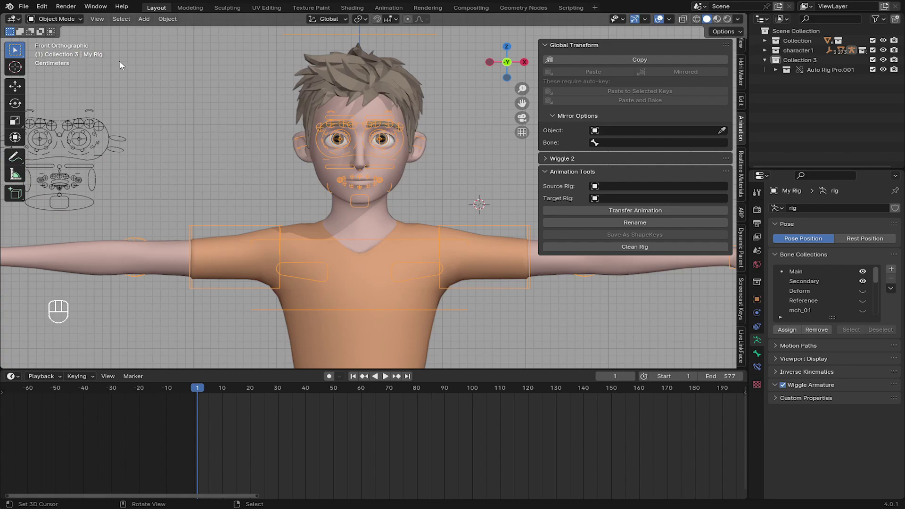
left_click_drag(251, 203, 221, 198)
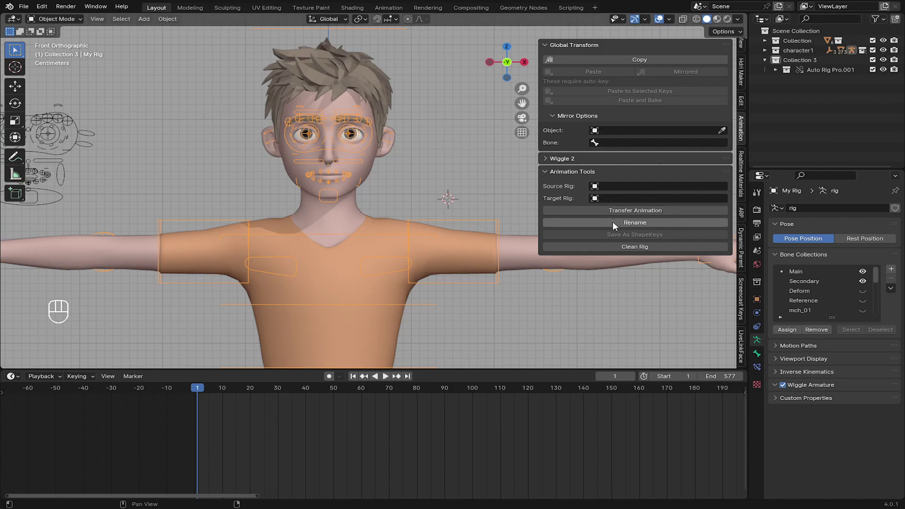
left_click(616, 224)
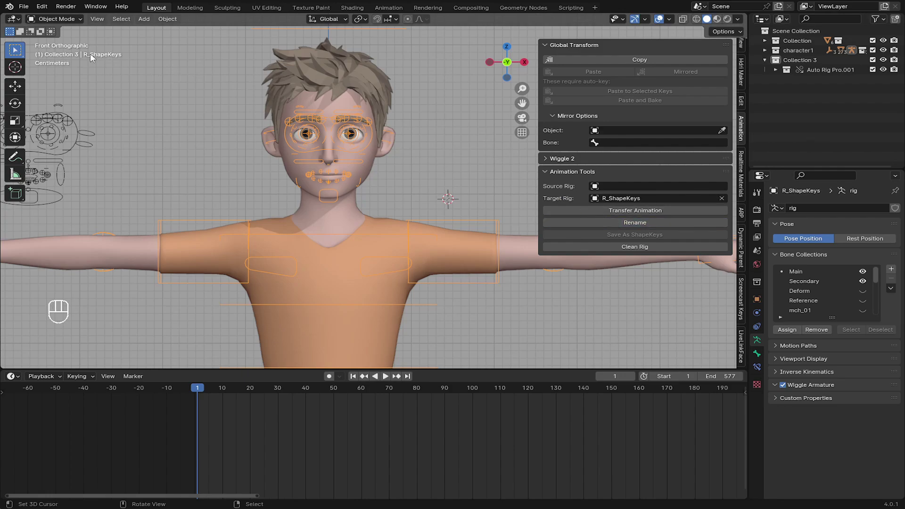
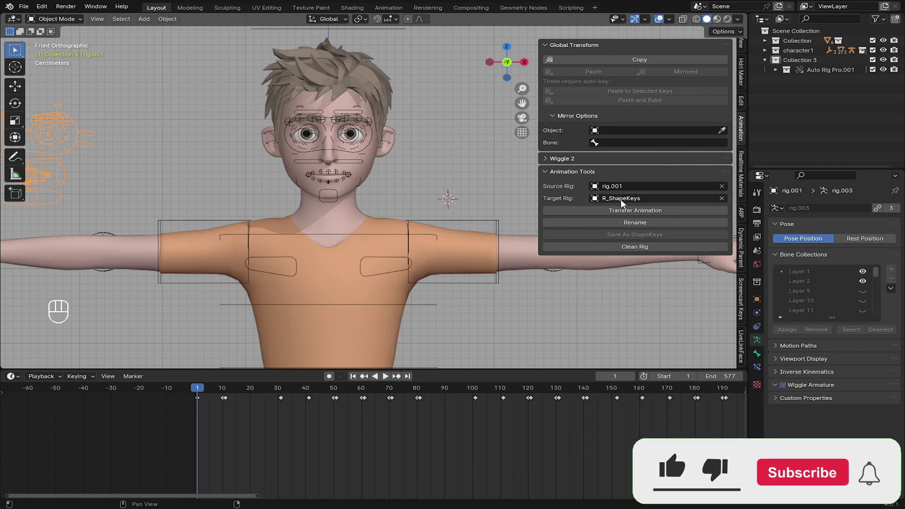
Transfer rig.001's facial animation onto the R_ShapeKeys rig with Transfer Animation.
left_click_drag(387, 163, 390, 181)
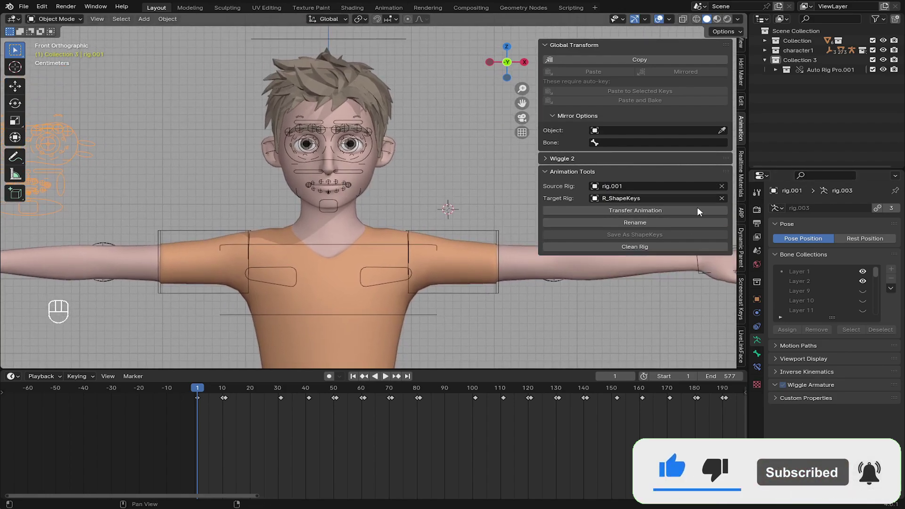
left_click_drag(622, 212, 617, 232)
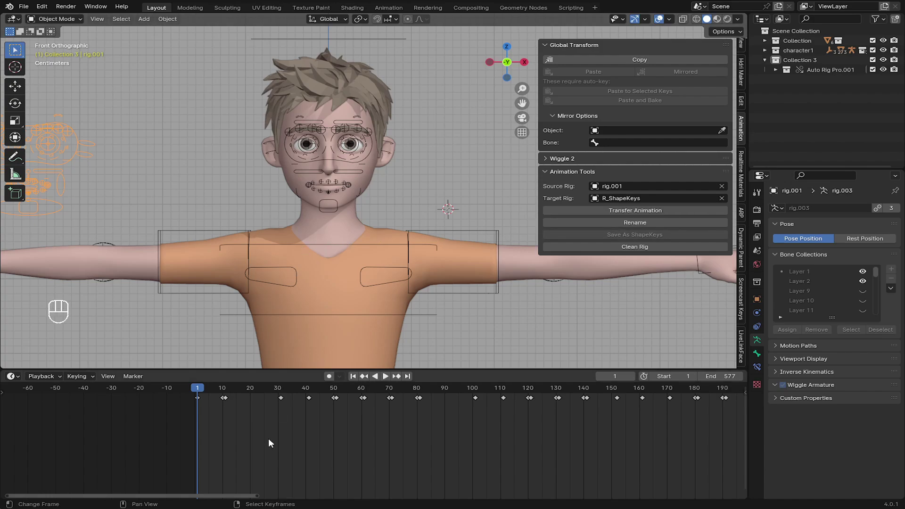
right_click(347, 177)
Scrub the timeline to check the transferred keyframes animate the character's face.
left_click_drag(254, 419, 220, 415)
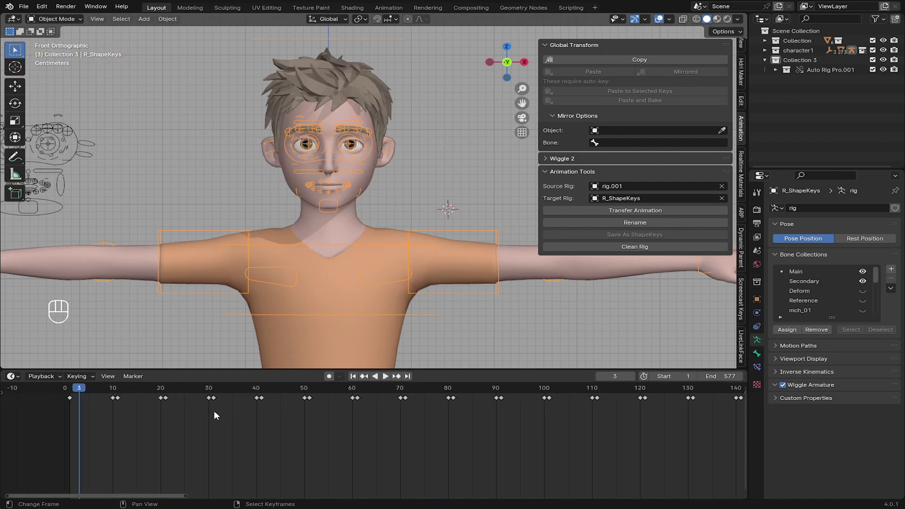
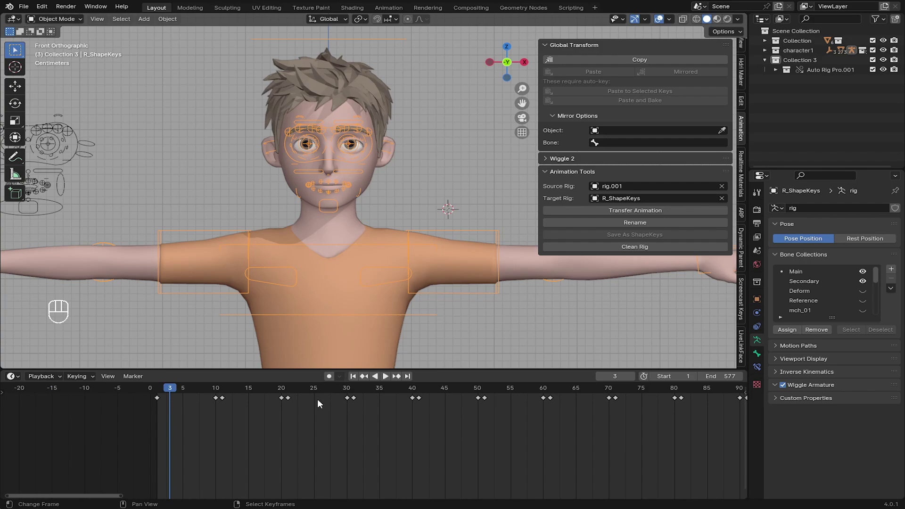
left_click_drag(222, 401, 178, 401)
middle_click(126, 409)
left_click_drag(179, 427, 410, 274)
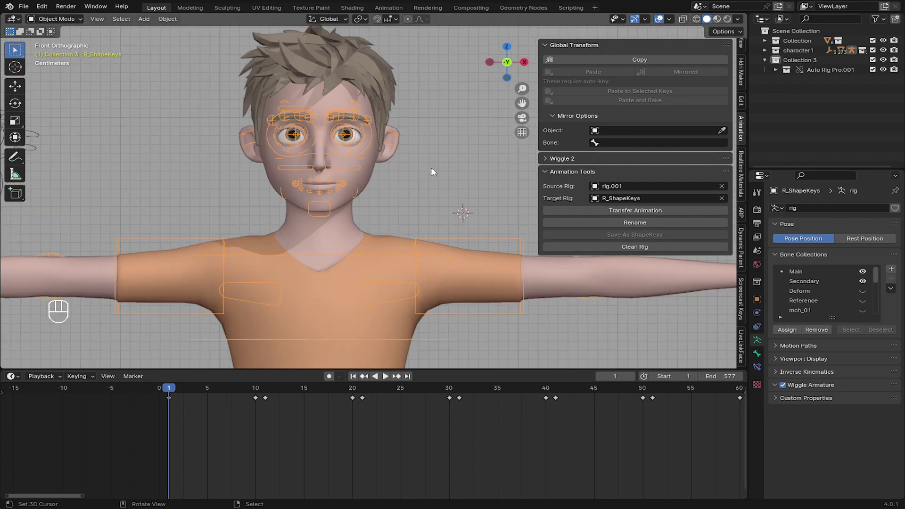
middle_click(320, 177)
middle_click(351, 268)
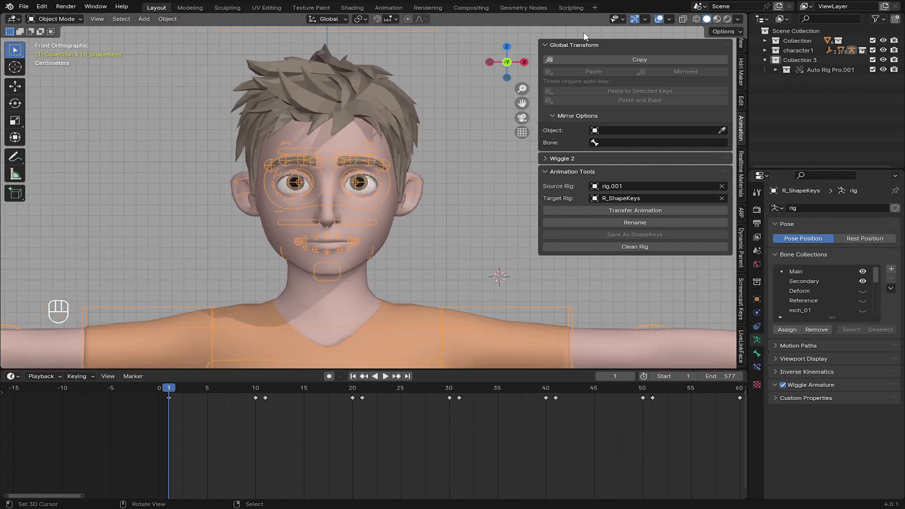
Select the bald head mesh and move it aside from the character.
right_click(389, 239)
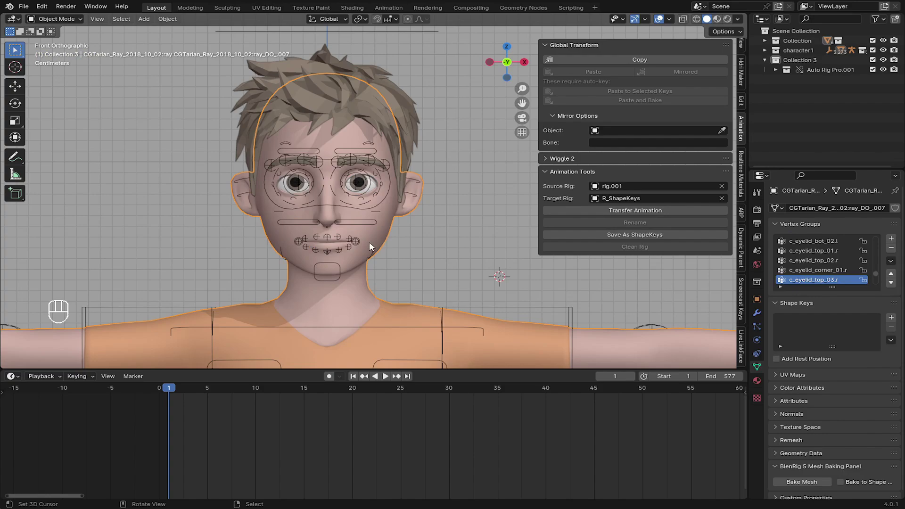
key("g")
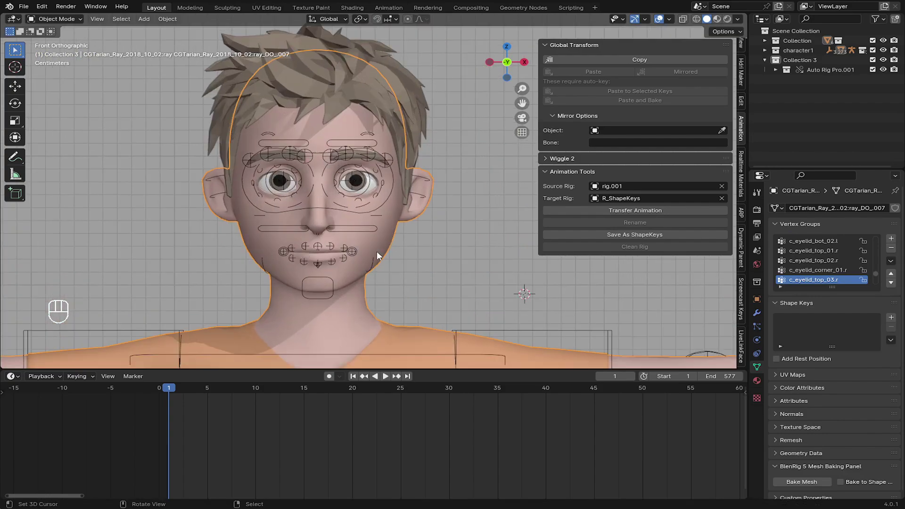
key("g")
key("g")
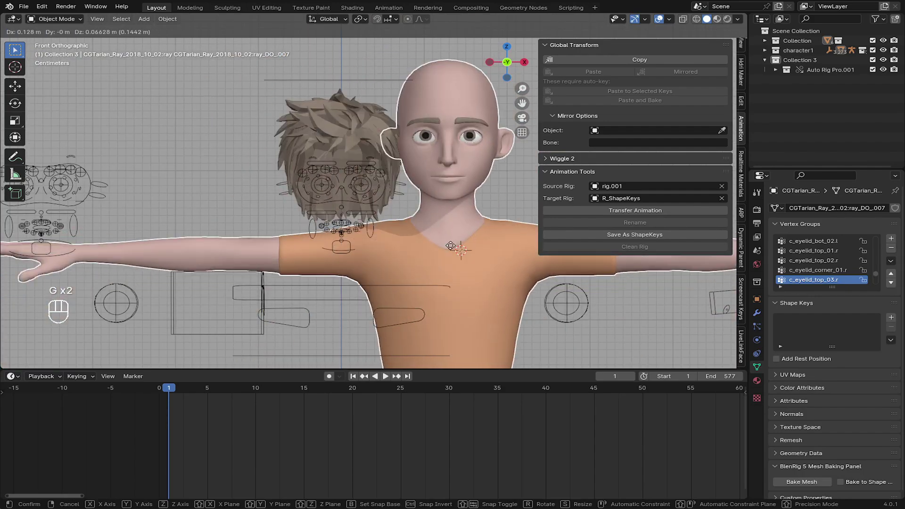
key("g")
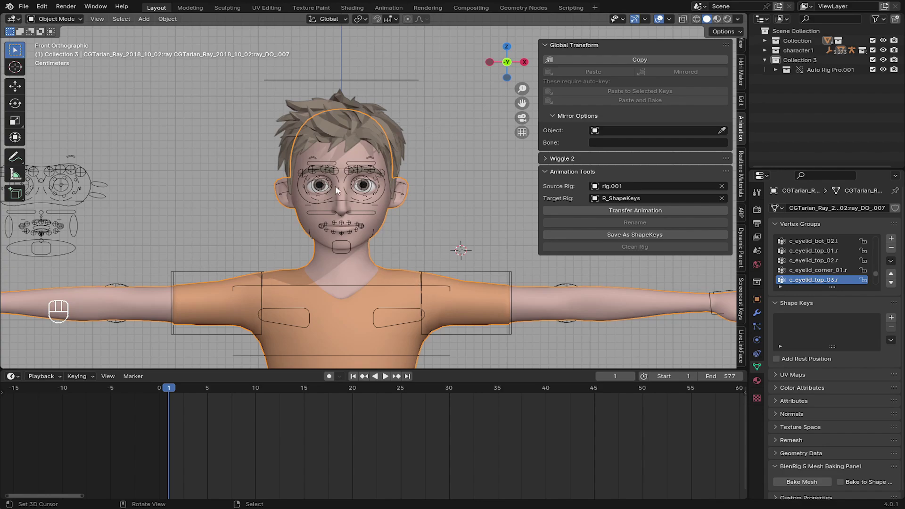
Zoom in on the face and scrub to the left-eye-blink frame for the eyeBlinkLeft shape key.
left_click_drag(344, 192, 372, 222)
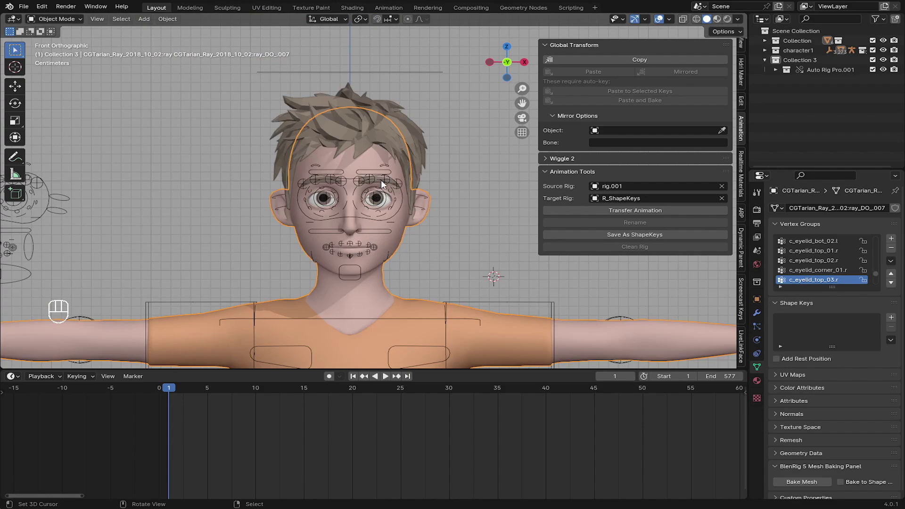
left_click_drag(385, 185, 663, 20)
left_click(663, 20)
middle_click(359, 212)
left_click_drag(351, 211, 409, 223)
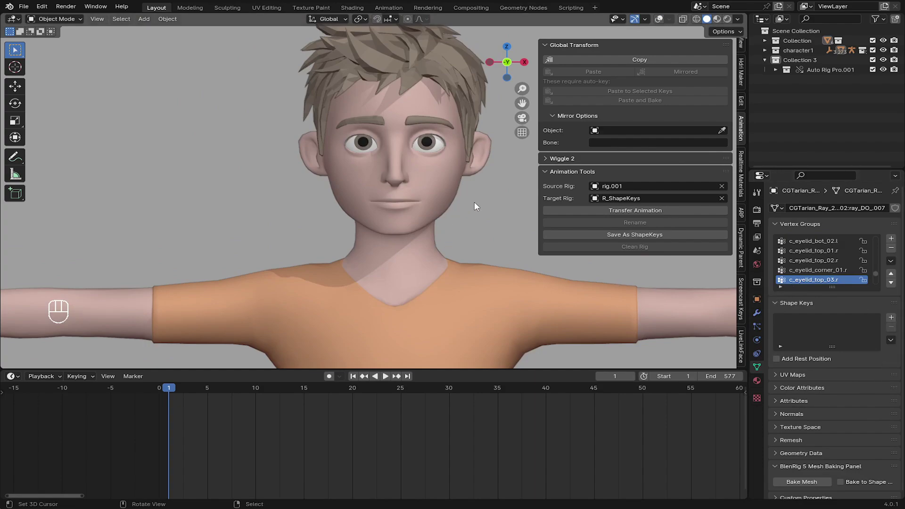
left_click_drag(607, 237, 355, 288)
left_click_drag(189, 419, 235, 429)
middle_click(187, 425)
left_click_drag(147, 411, 407, 277)
left_click_drag(421, 181, 365, 216)
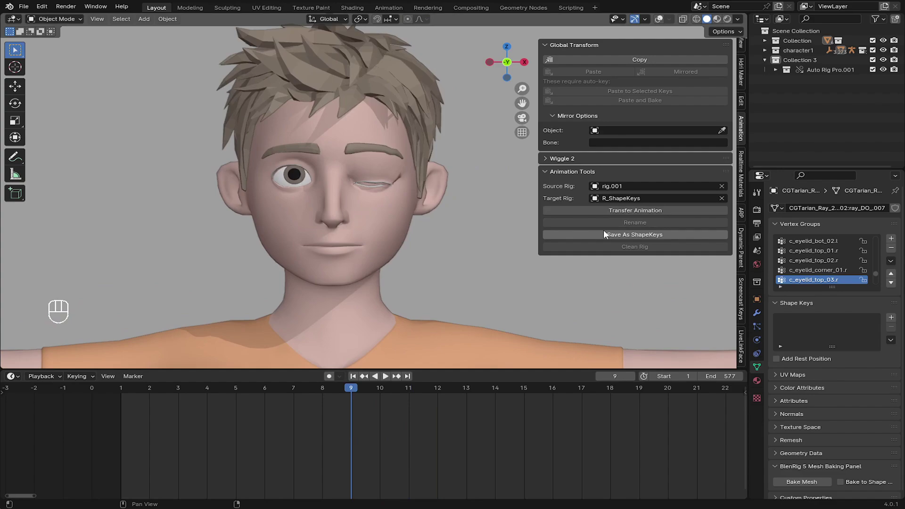
Confirm eyeBlinkLeft, then save the next frames' poses as eyeLookDownLeft and eyeLookInLeft shape keys.
left_click_drag(605, 239, 610, 270)
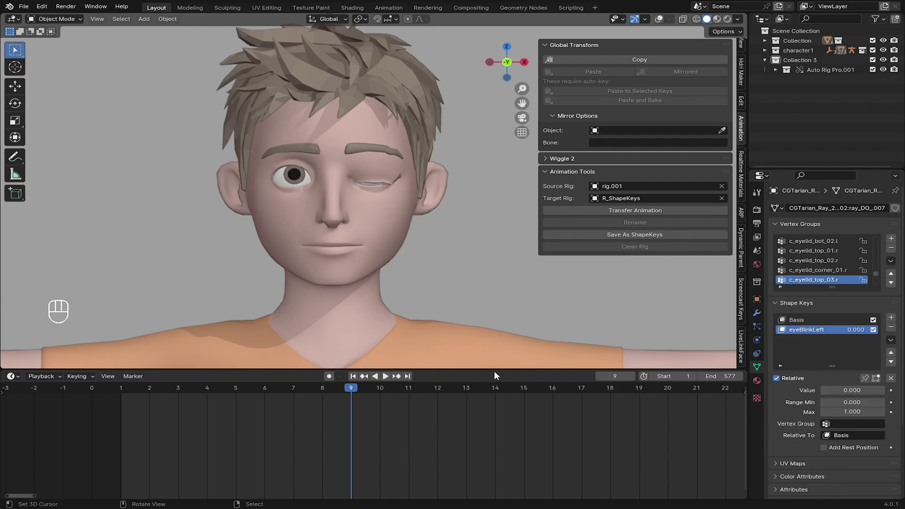
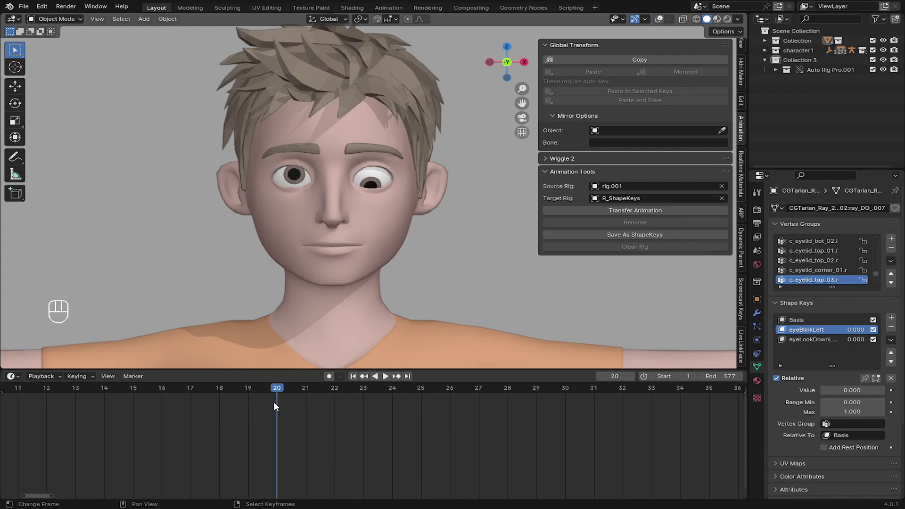
left_click_drag(289, 403, 477, 298)
middle_click(431, 271)
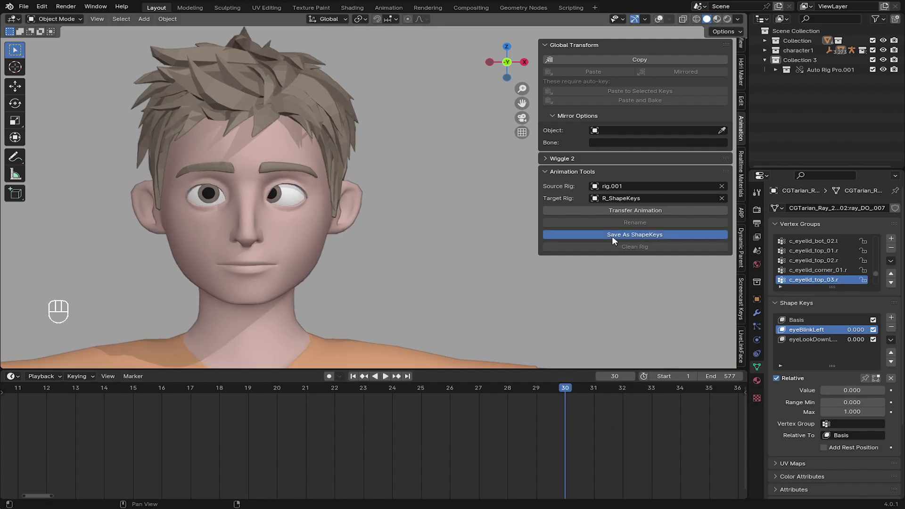
left_click_drag(613, 242, 571, 268)
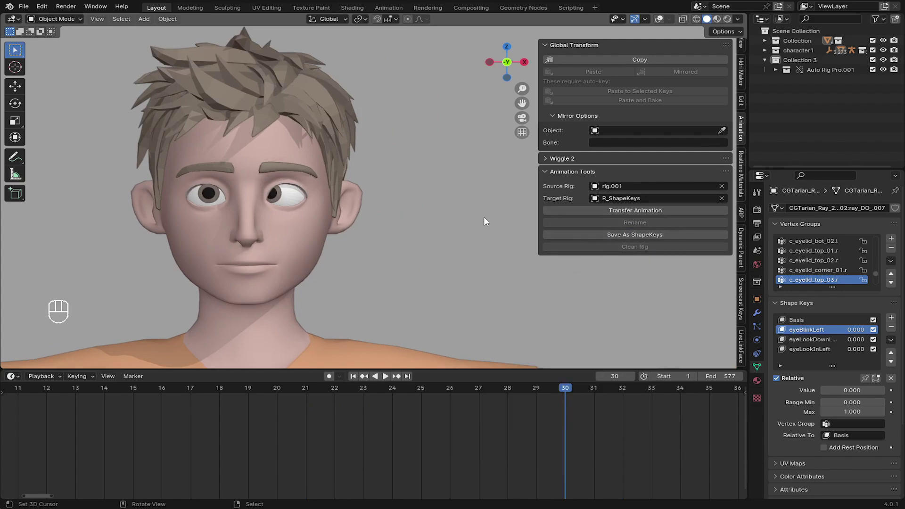
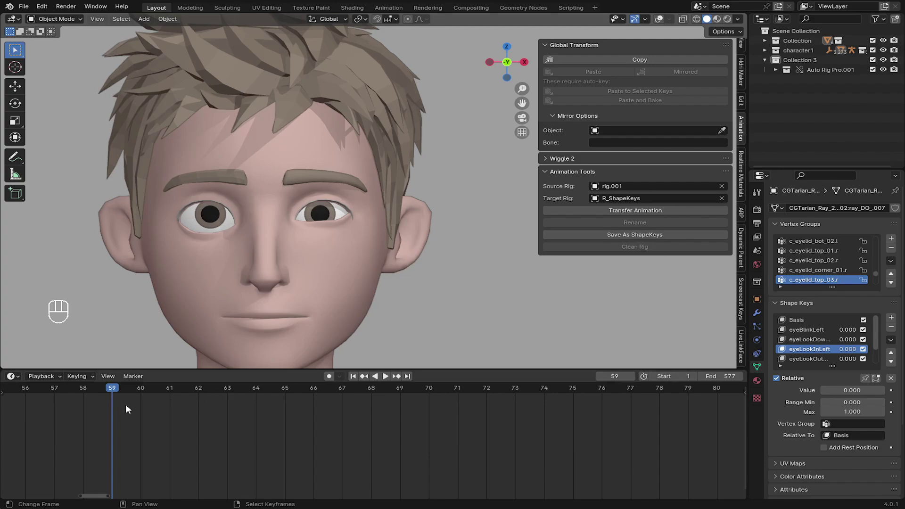
Step to the next frame and save its pose as the eyeLookOutLeft shape key.
left_click_drag(136, 404, 459, 370)
left_click_drag(597, 242, 596, 268)
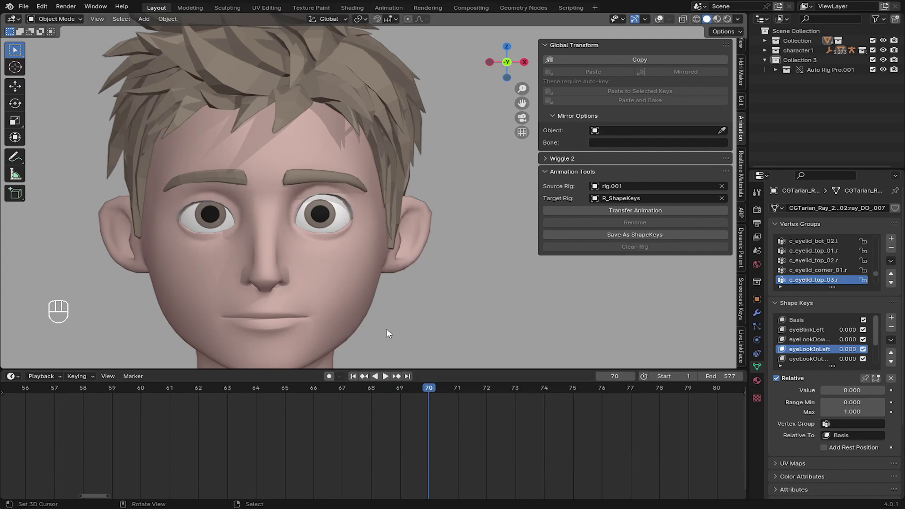
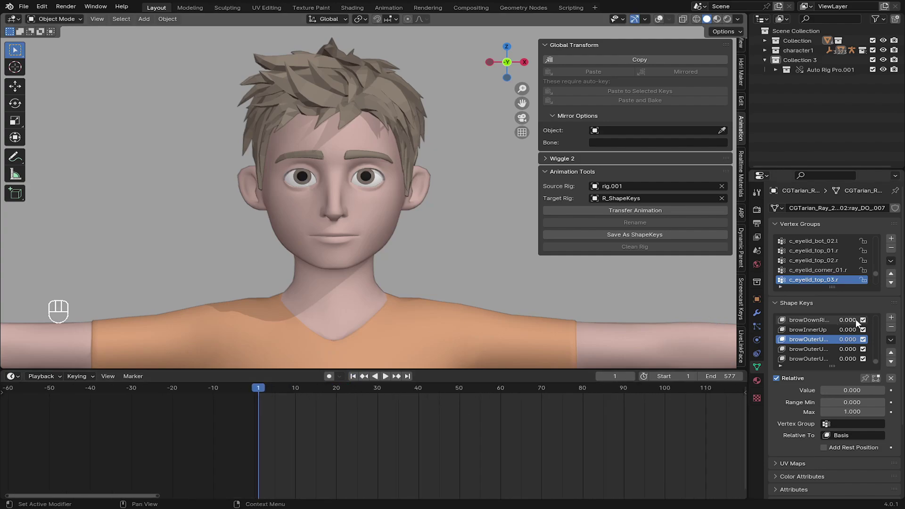
Browse the head's saved jaw and mouth shape keys and test influences such as jawRight.
left_click_drag(884, 325, 880, 298)
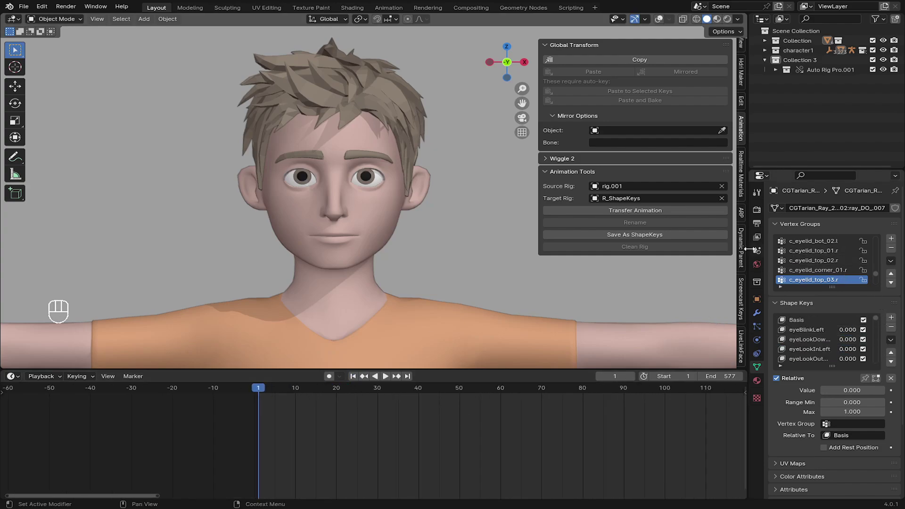
left_click_drag(653, 237, 428, 252)
left_click_drag(356, 252, 366, 243)
right_click(385, 233)
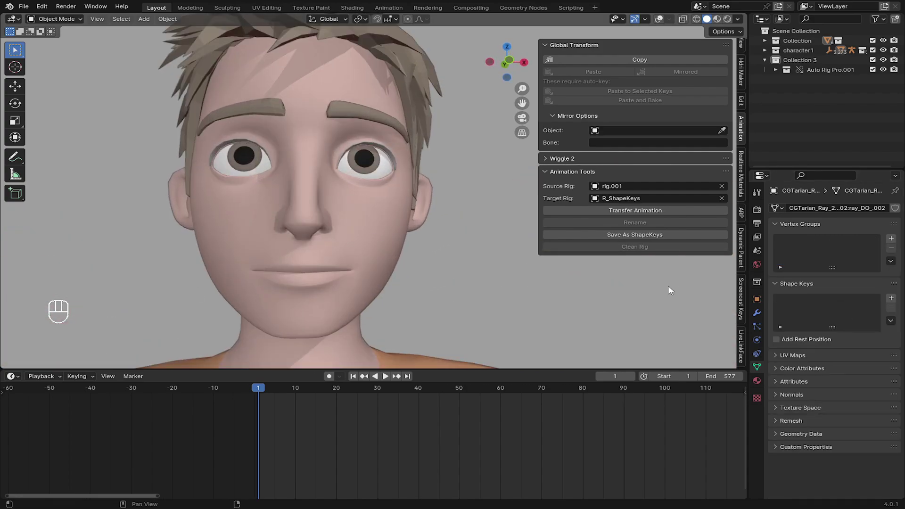
left_click_drag(296, 231, 512, 281)
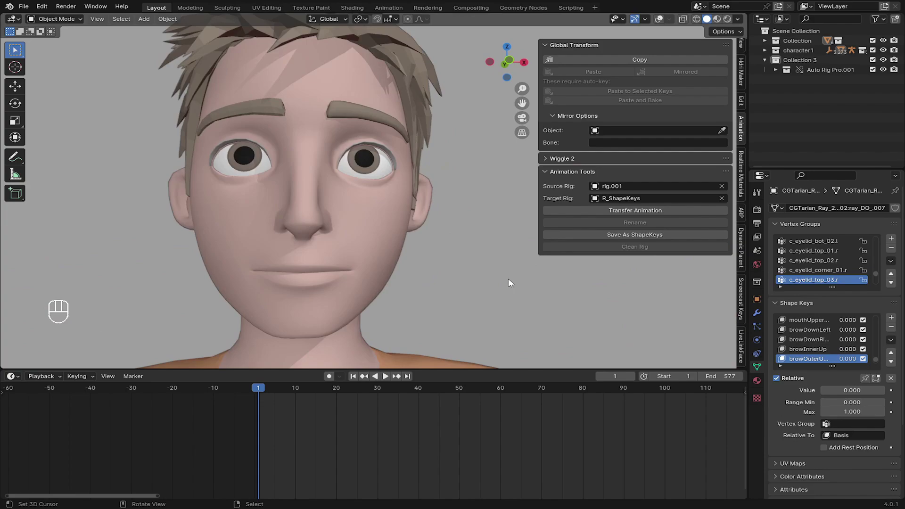
key("g")
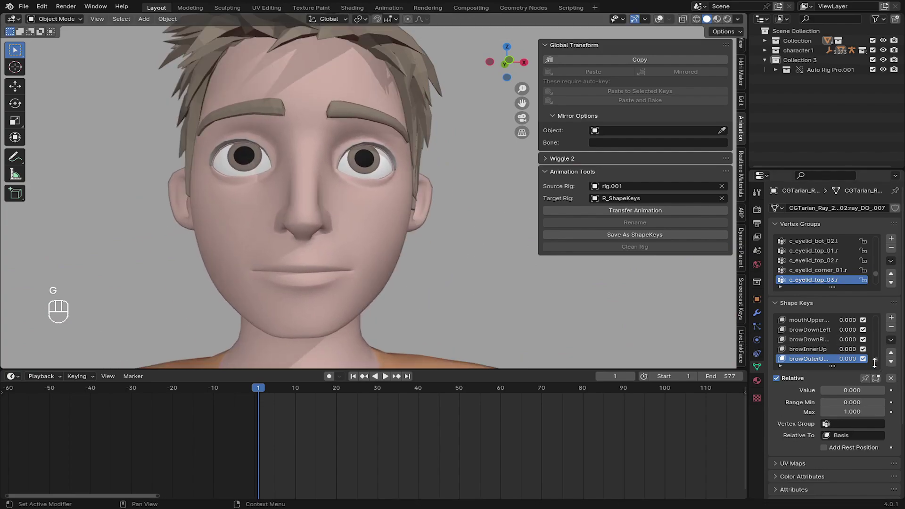
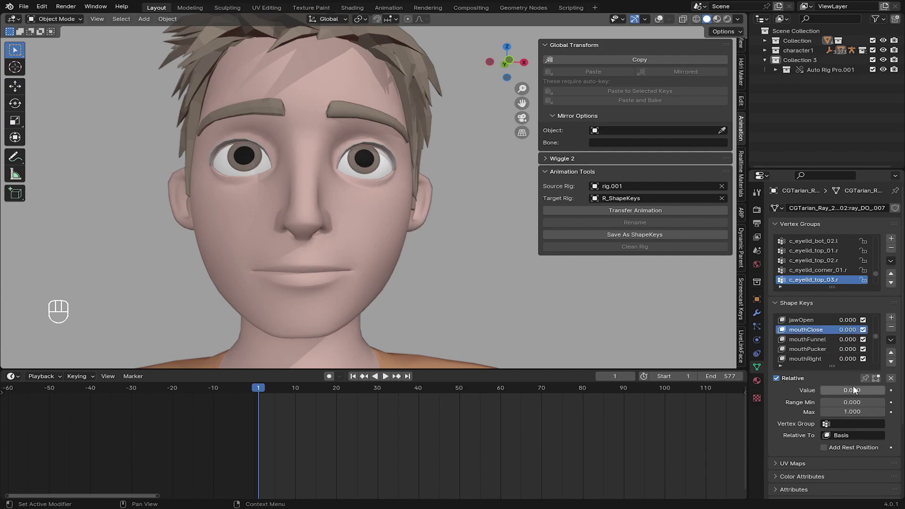
left_click_drag(854, 393, 889, 394)
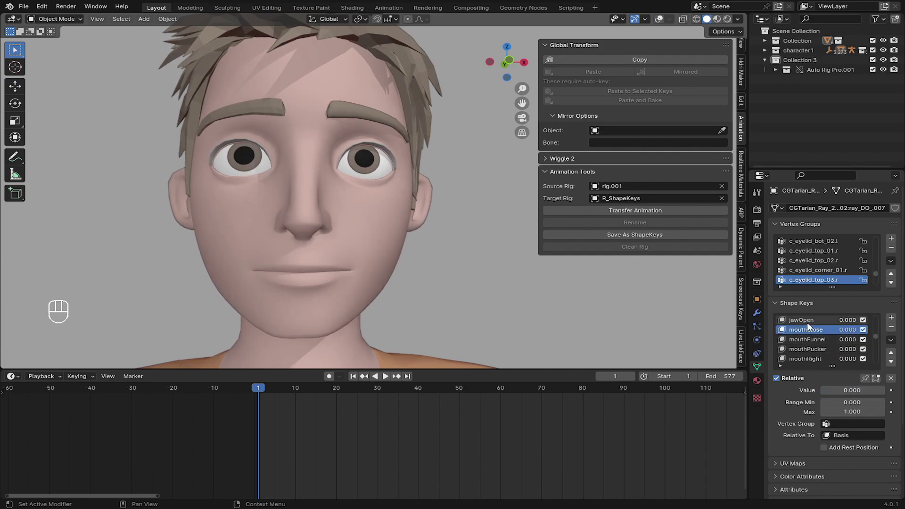
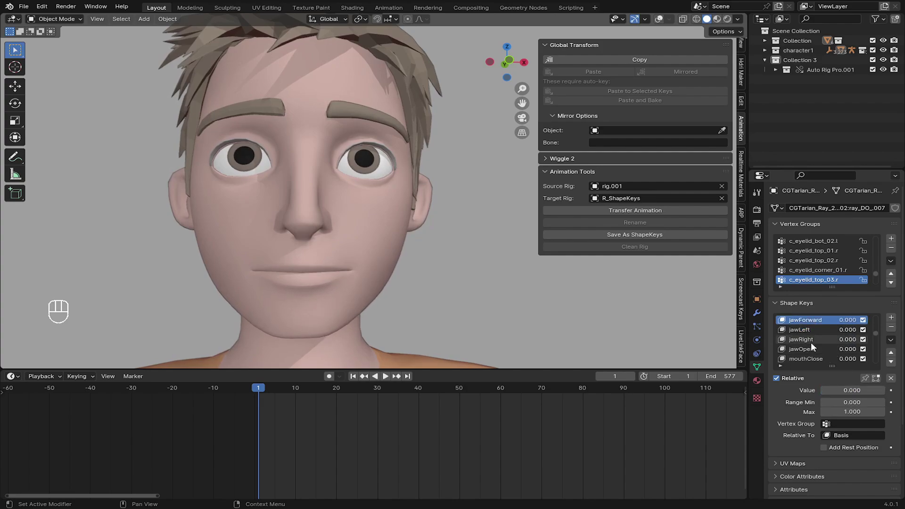
left_click_drag(847, 393, 889, 394)
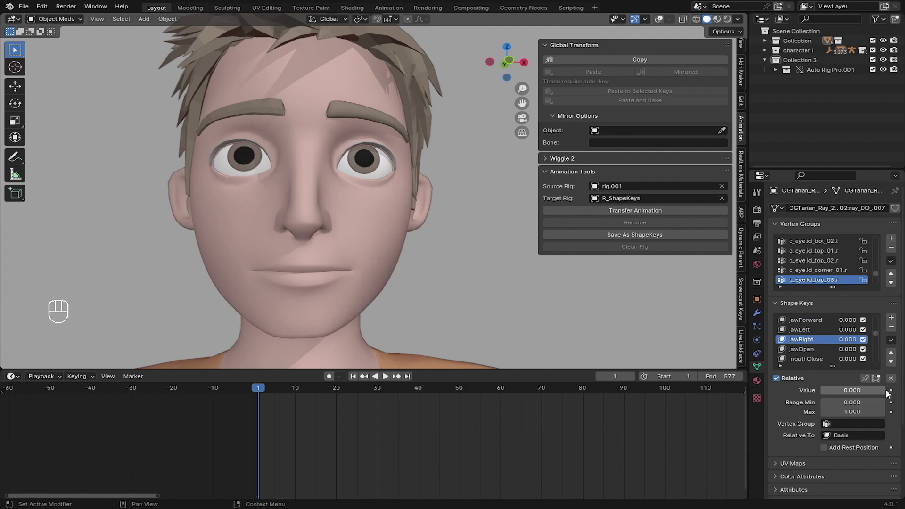
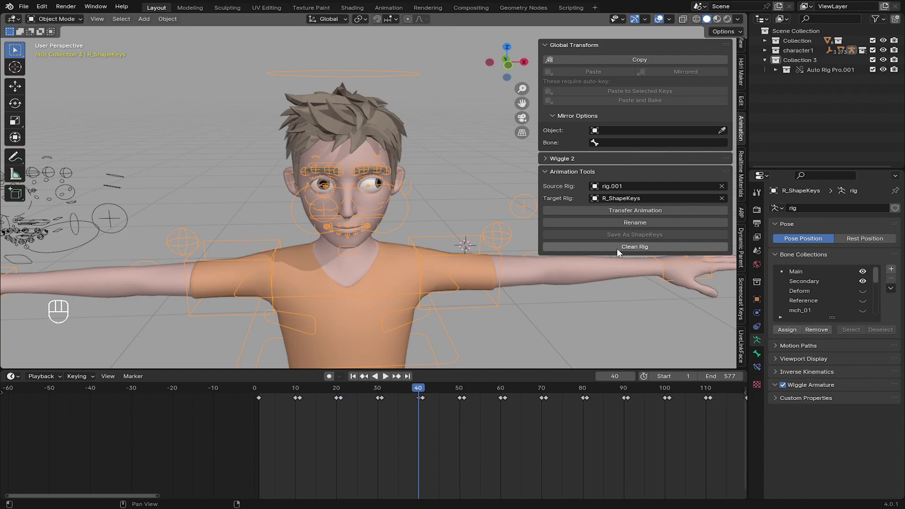
Stop playback, return to frame 1 and set the head mesh's eyeLookDownRight shape key to 1.
left_click(620, 253)
left_click_drag(353, 420, 306, 409)
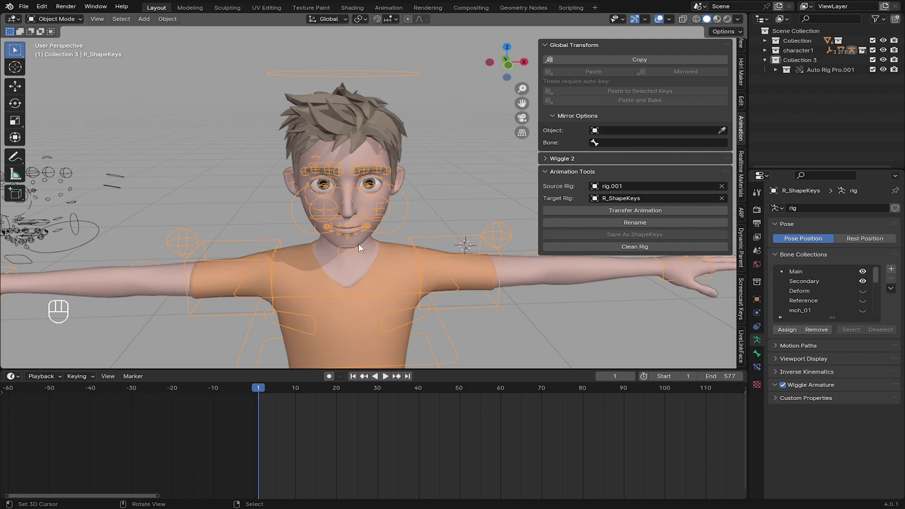
right_click(381, 293)
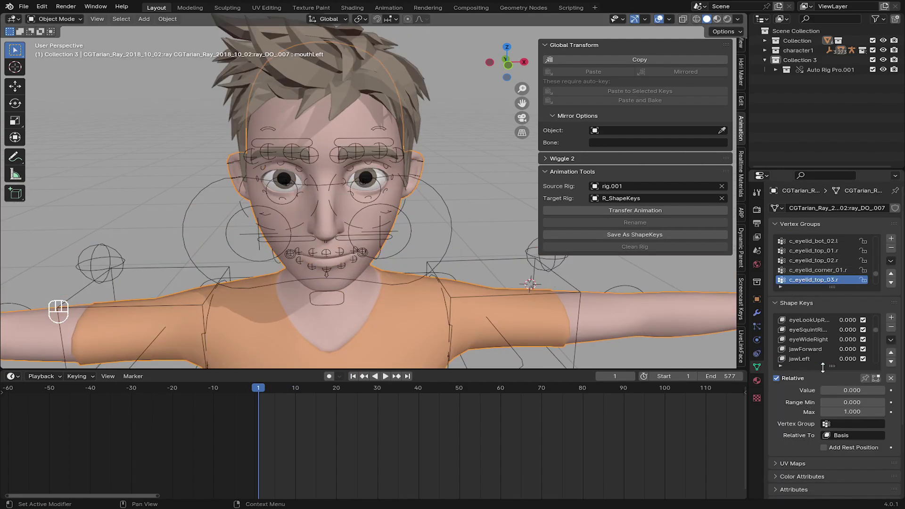
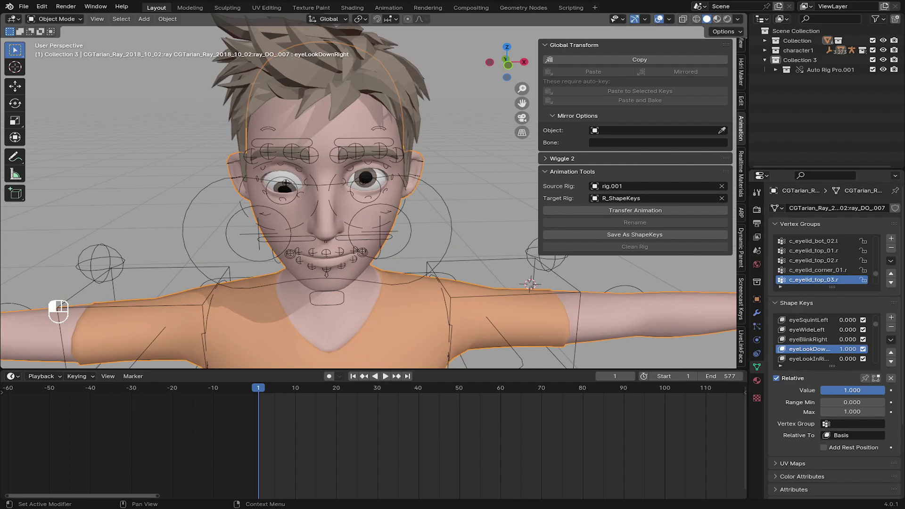
Reset the tested eye and jawRight shape keys to 0 and zoom out to the upper body.
left_click(665, 23)
middle_click(525, 167)
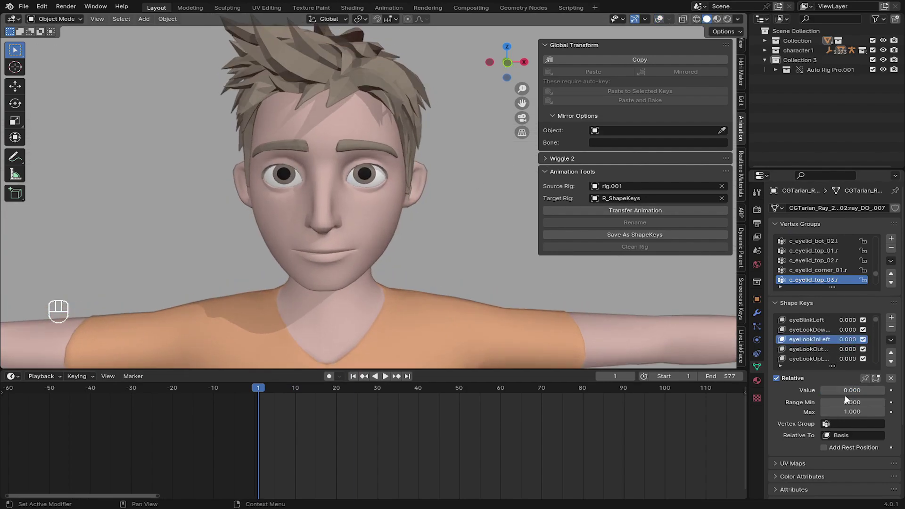
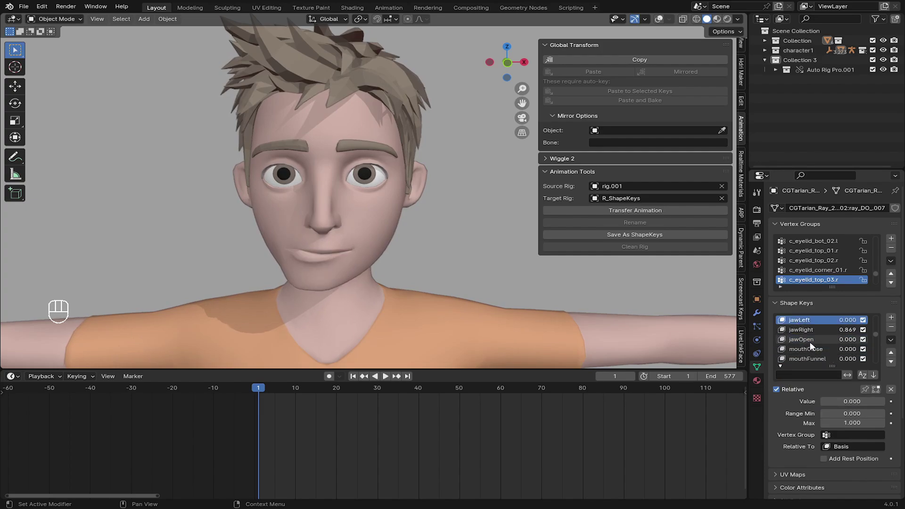
left_click(852, 401)
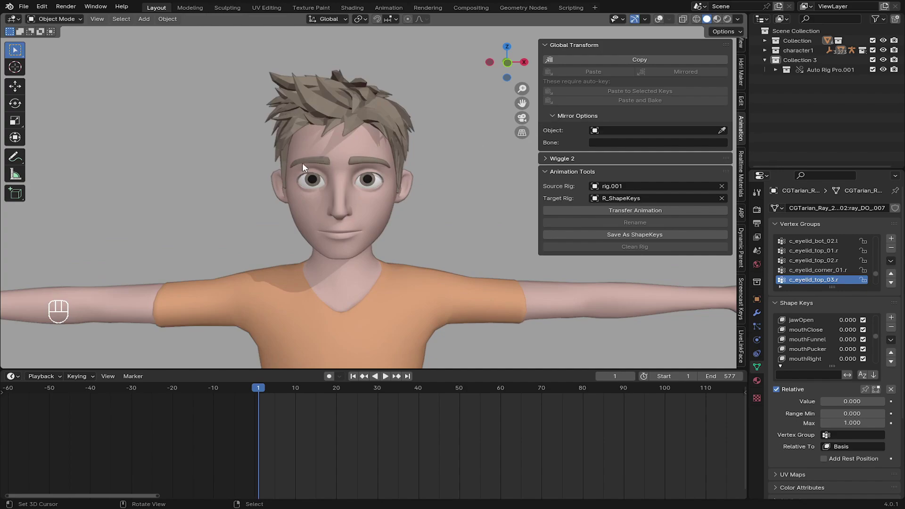
left_click_drag(221, 225, 226, 204)
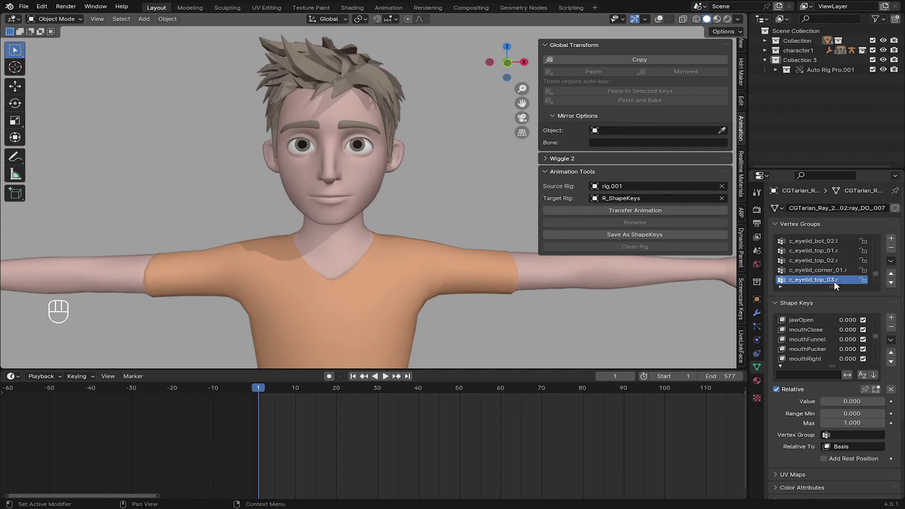
left_click(746, 343)
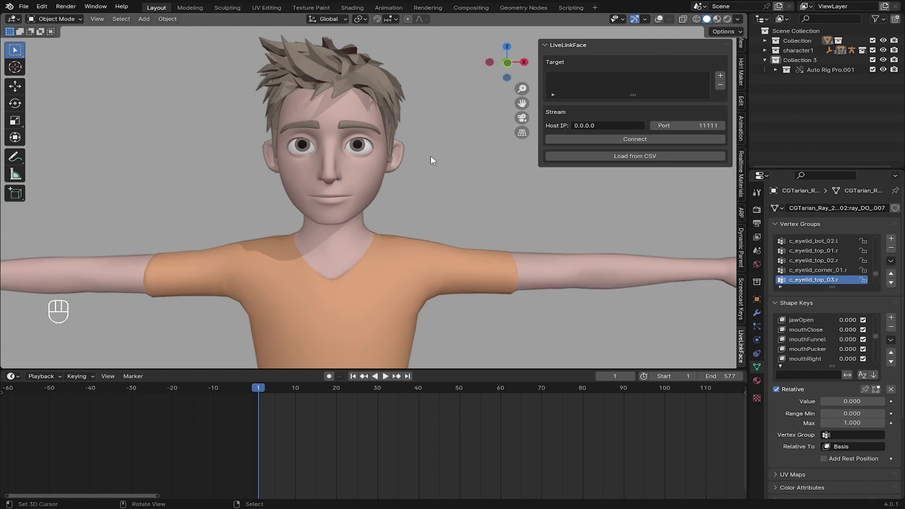
left_click_drag(161, 145, 205, 169)
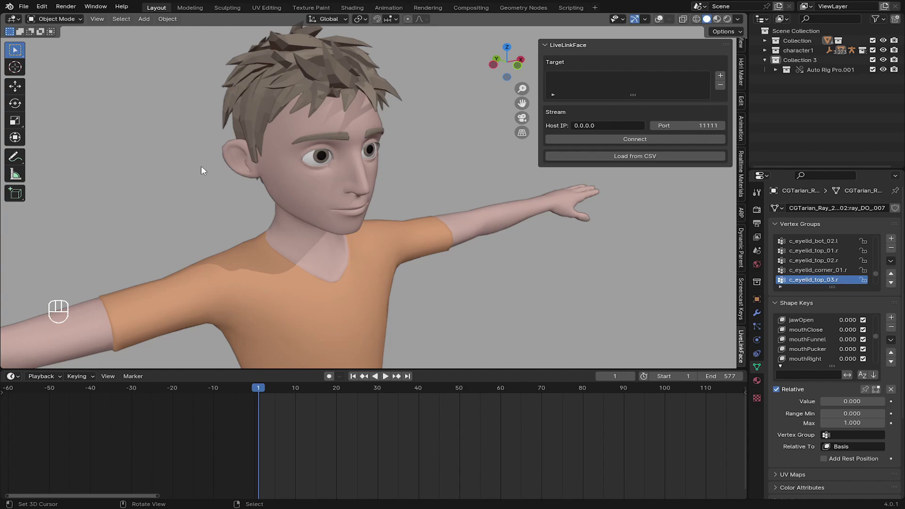
left_click_drag(379, 180, 356, 161)
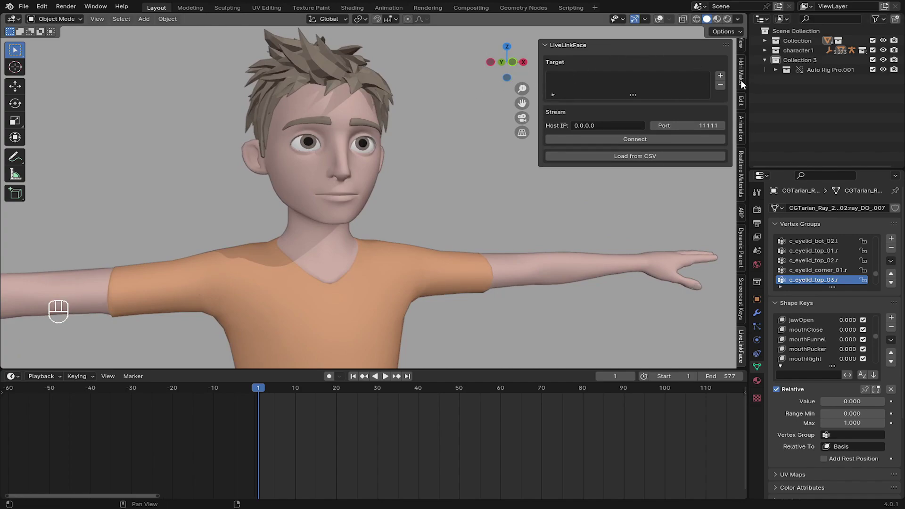
right_click(270, 167)
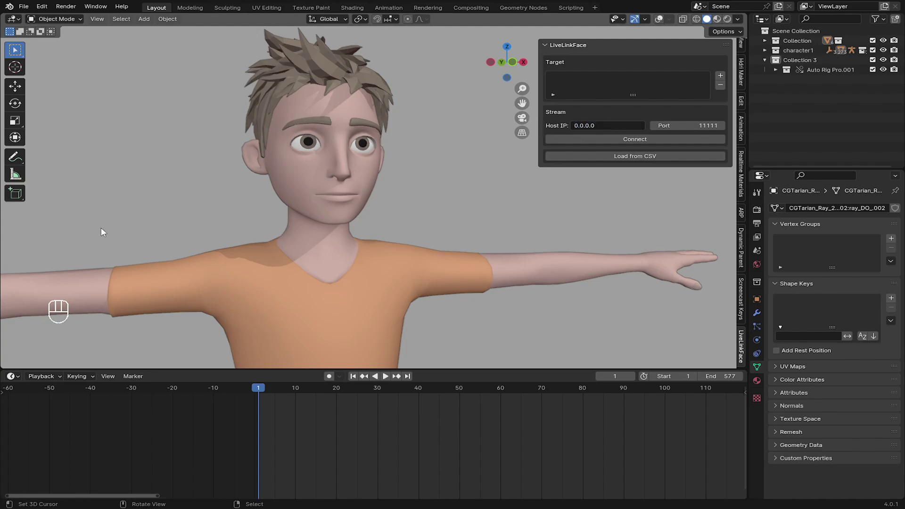
middle_click(356, 152)
left_click_drag(330, 168, 335, 179)
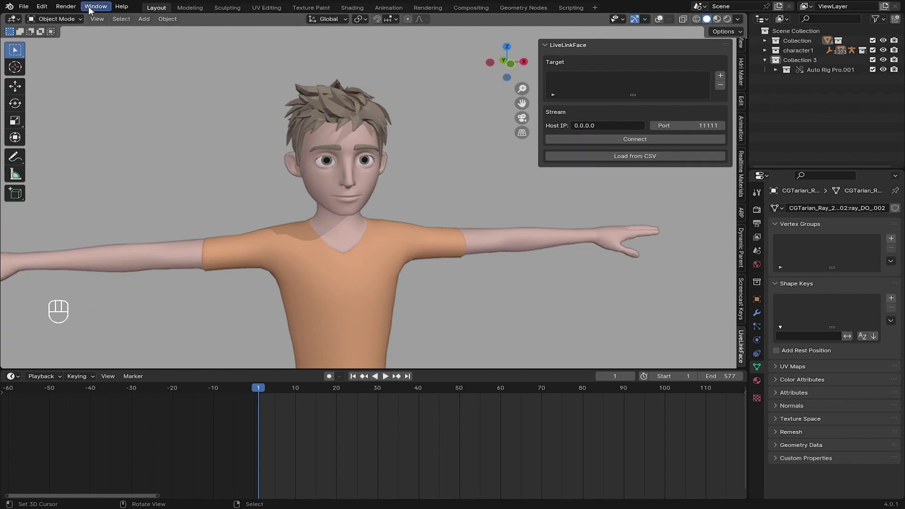
left_click_drag(91, 8, 120, 46)
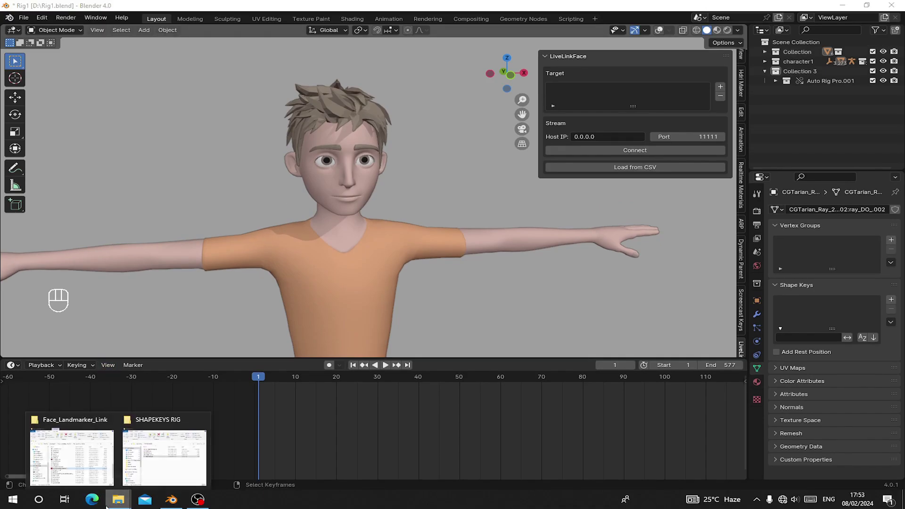
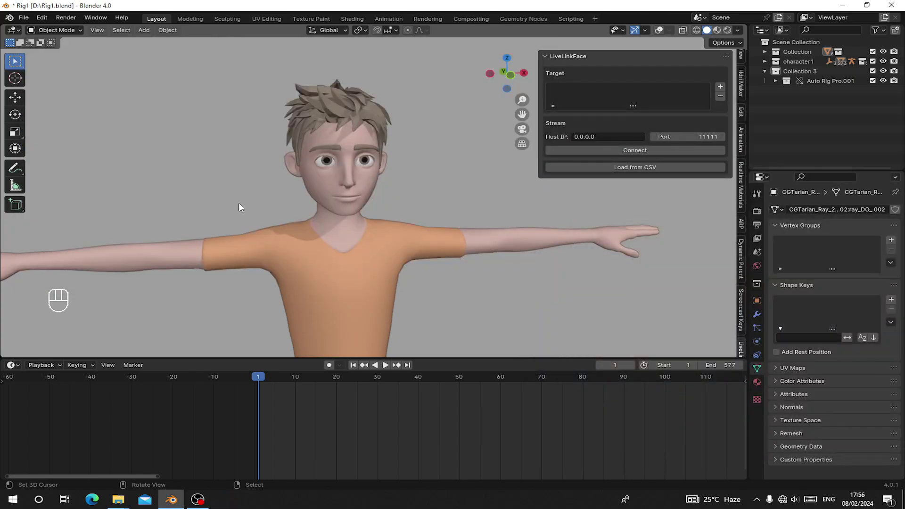
left_click_drag(359, 192, 342, 200)
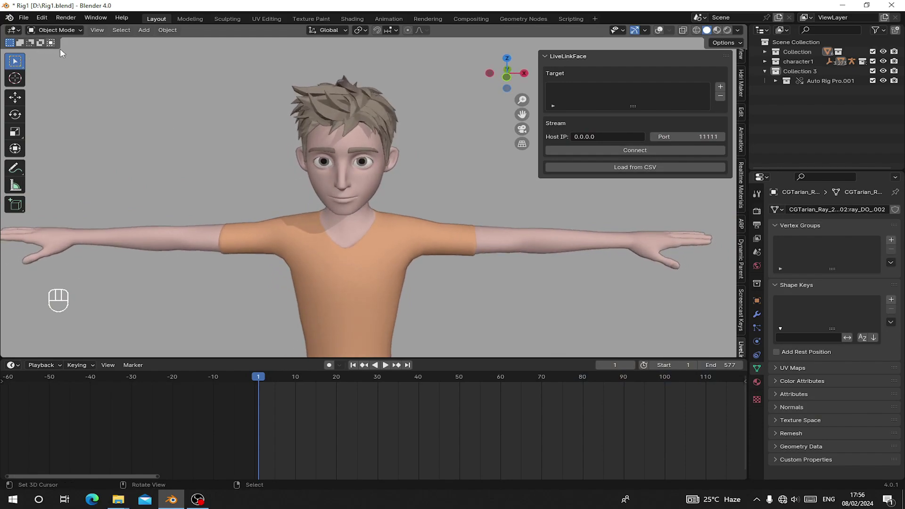
left_click_drag(327, 162, 345, 166)
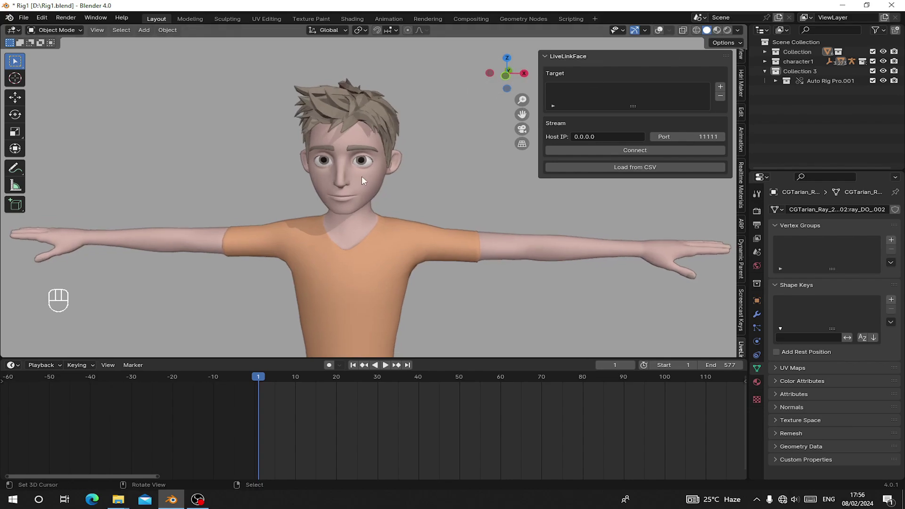
Add the first head mesh ray_DO_007 as a LiveLinkFace target.
key("g")
right_click(346, 194)
key("g")
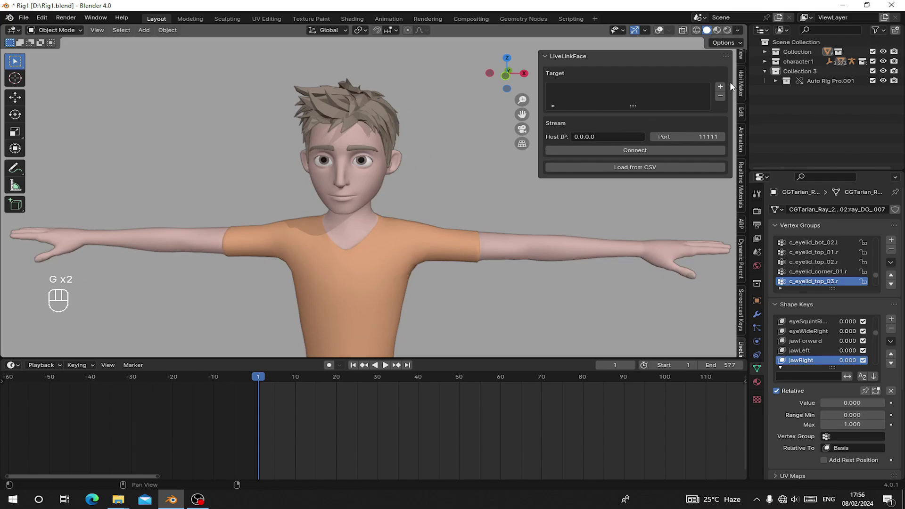
left_click(725, 88)
left_click_drag(282, 215, 349, 171)
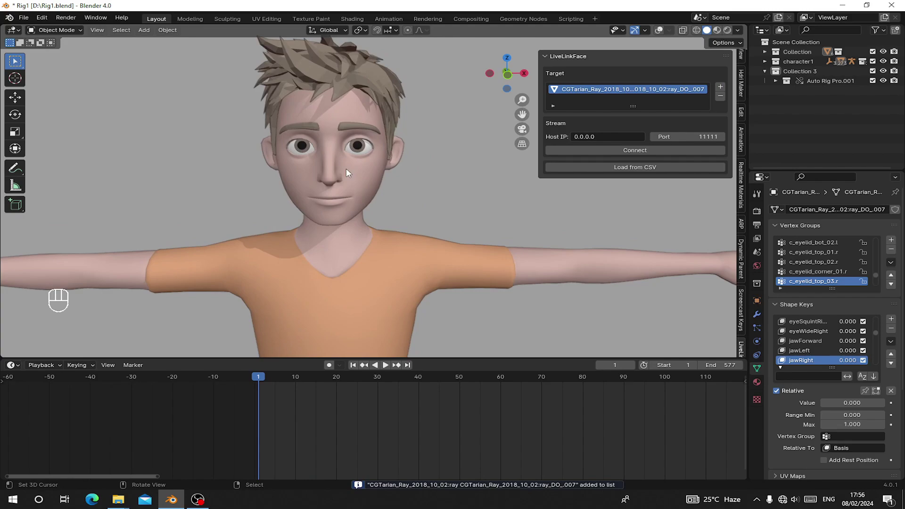
key("g")
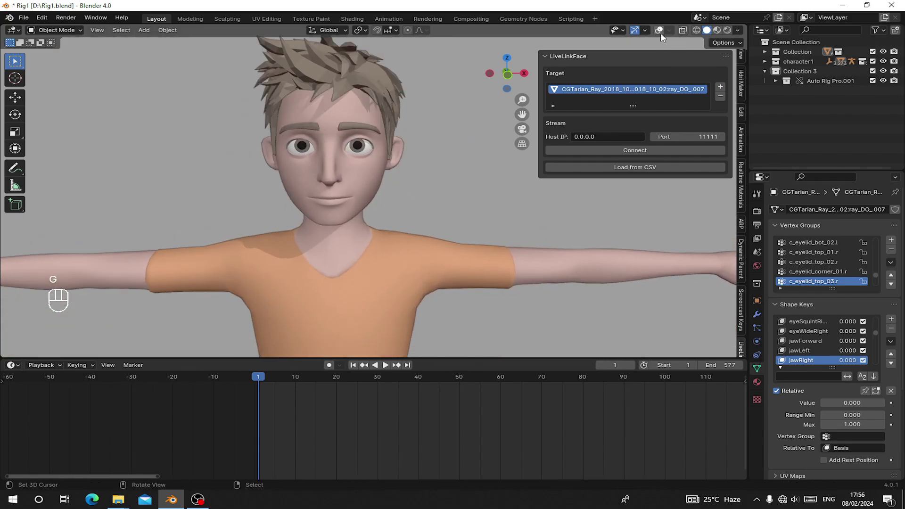
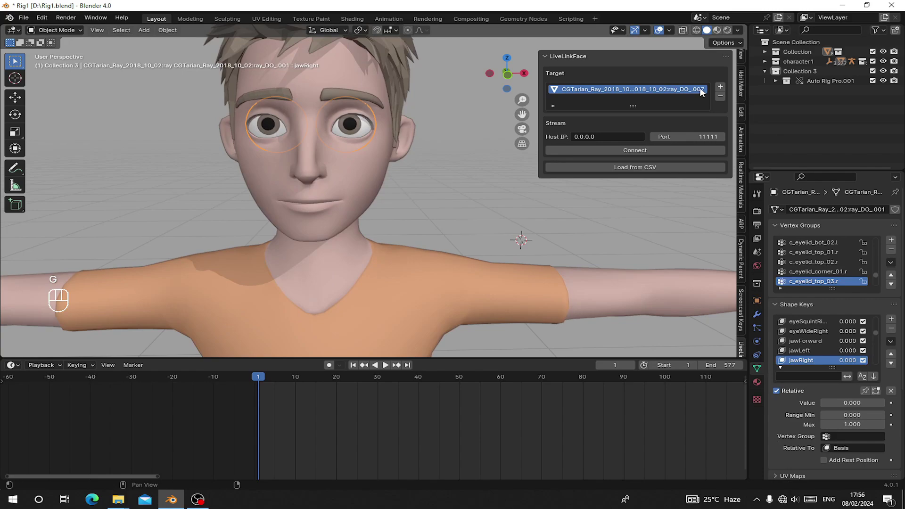
Add the eyebrow and remaining head meshes (ray_DO_001, ray_DO_003) as further targets.
left_click(721, 91)
right_click(340, 99)
key("g")
left_click(727, 90)
left_click_drag(377, 174, 382, 161)
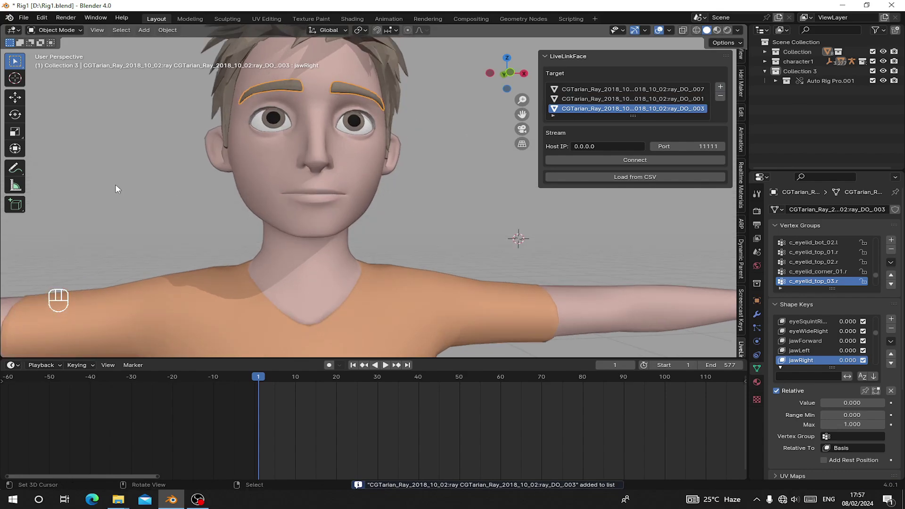
left_click_drag(255, 191, 255, 221)
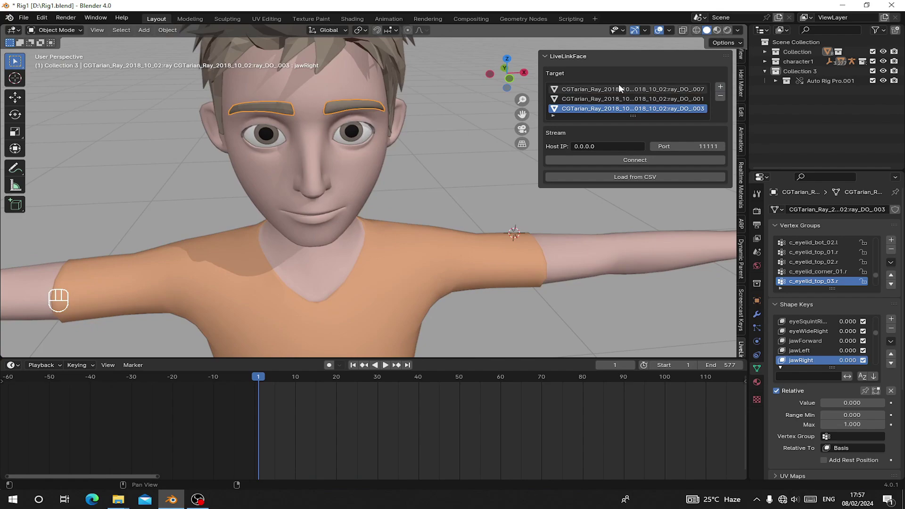
middle_click(478, 179)
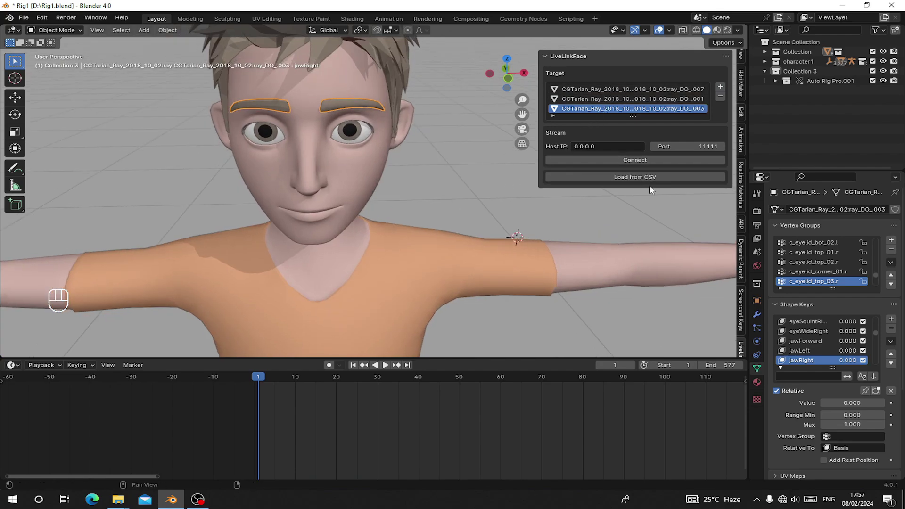
Load the facial-capture CSV onto the head meshes and start playing the animation.
left_click(646, 180)
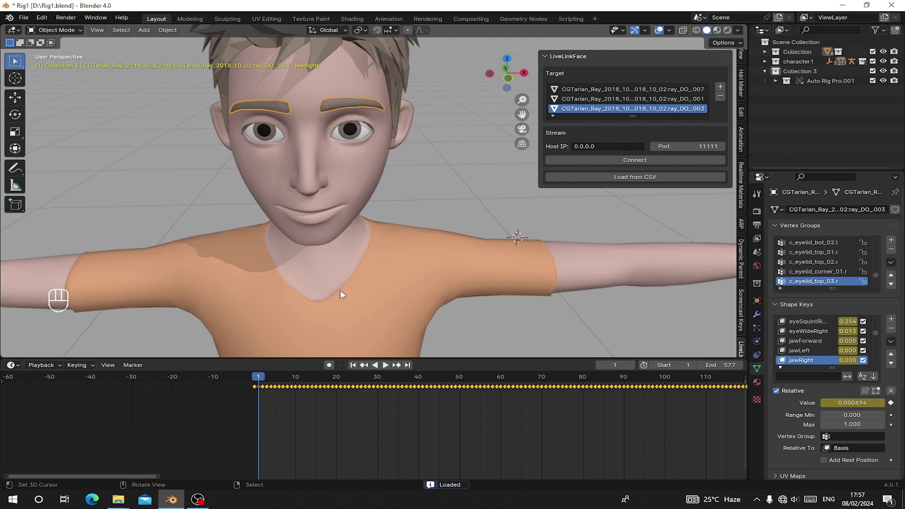
left_click_drag(296, 393, 429, 358)
middle_click(417, 265)
key("space")
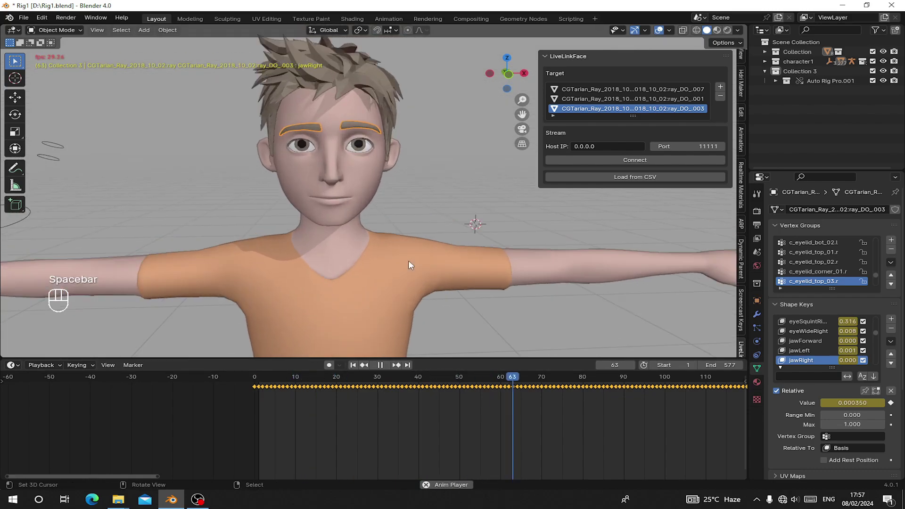
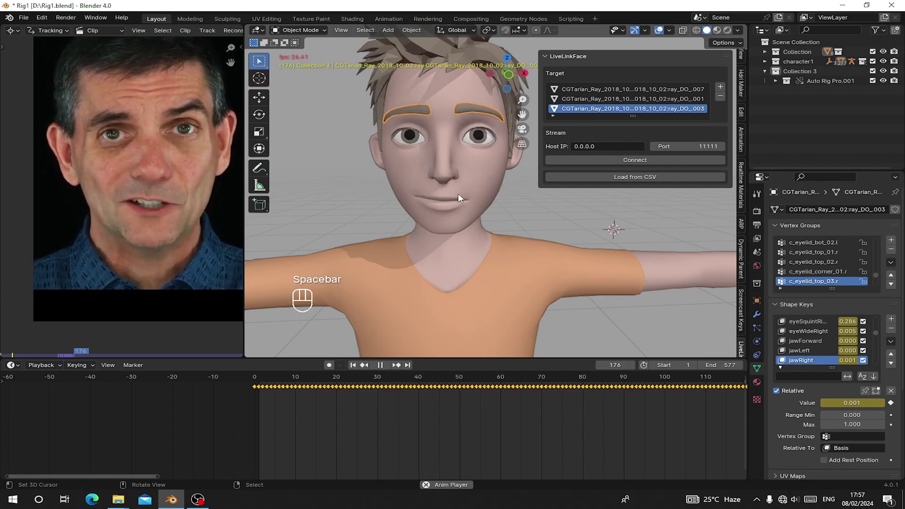
Hide the sidebar and zoom closer on the face animating beside the reference video.
key("n")
middle_click(473, 223)
middle_click(485, 221)
left_click_drag(483, 221, 475, 214)
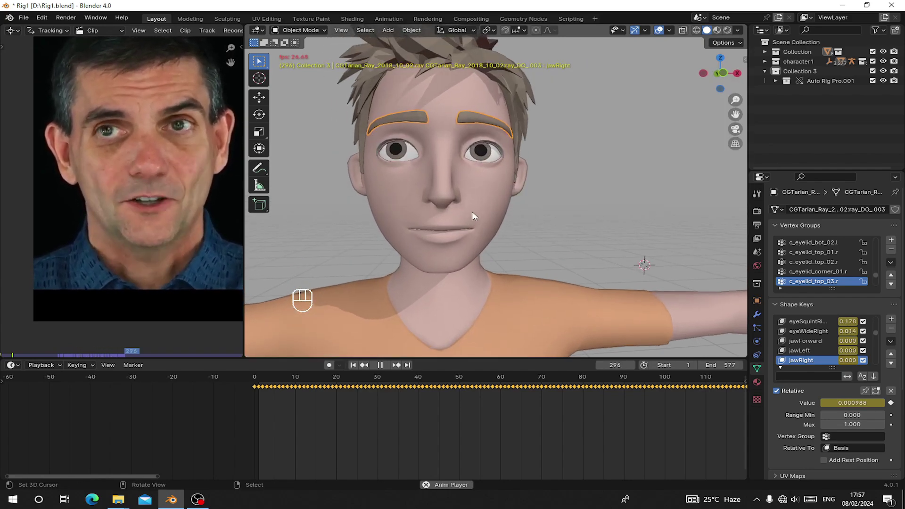
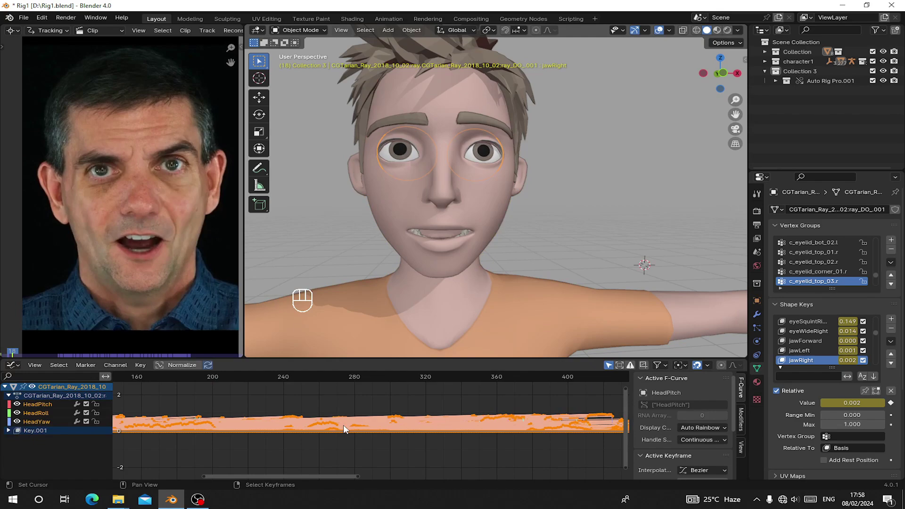
Apply Butterworth Smooth to all captured curves and play the smoothed animation.
key("alt+s")
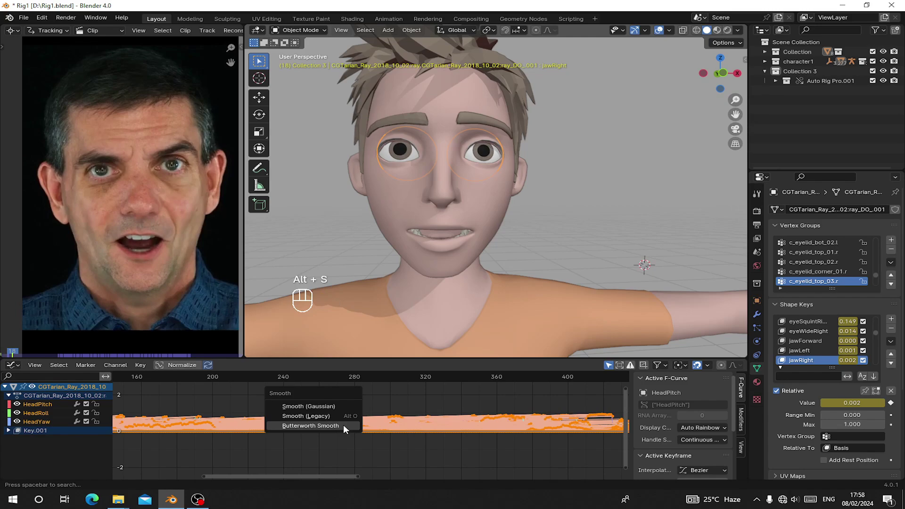
left_click(347, 429)
left_click(191, 435)
key("space")
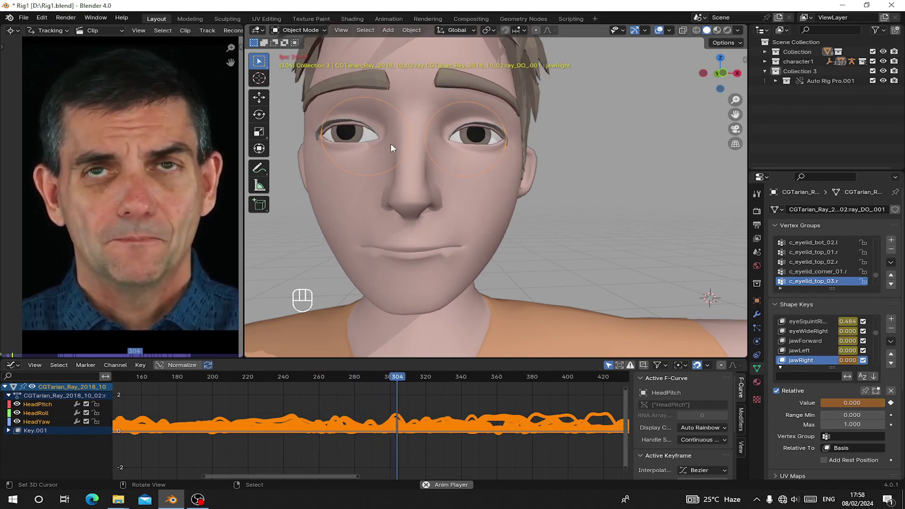
left_click(465, 192)
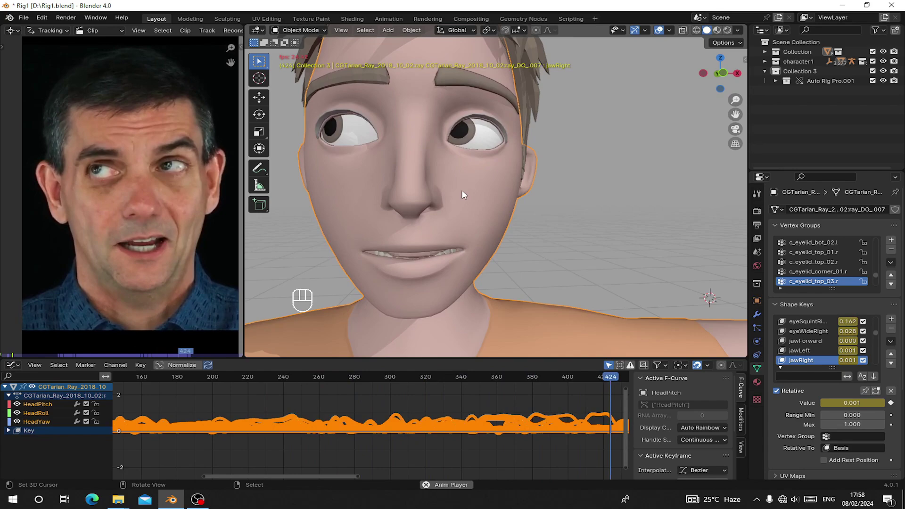
middle_click(533, 181)
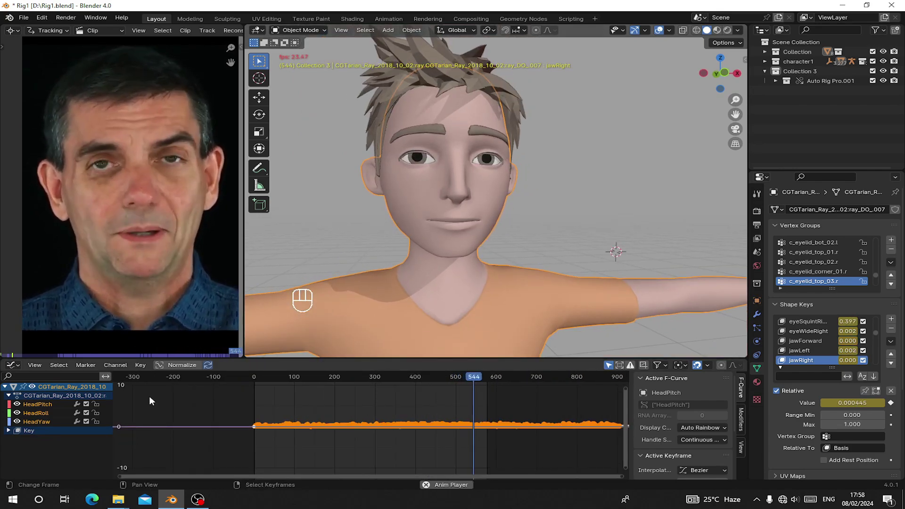
Set the scene End frame to 904 and scrub/play the full capture beside the video.
left_click(24, 370)
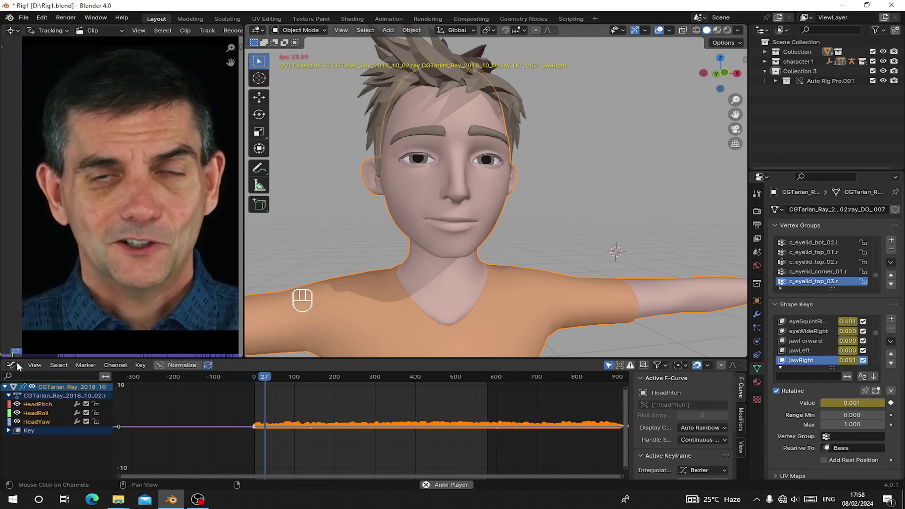
left_click_drag(21, 365, 505, 412)
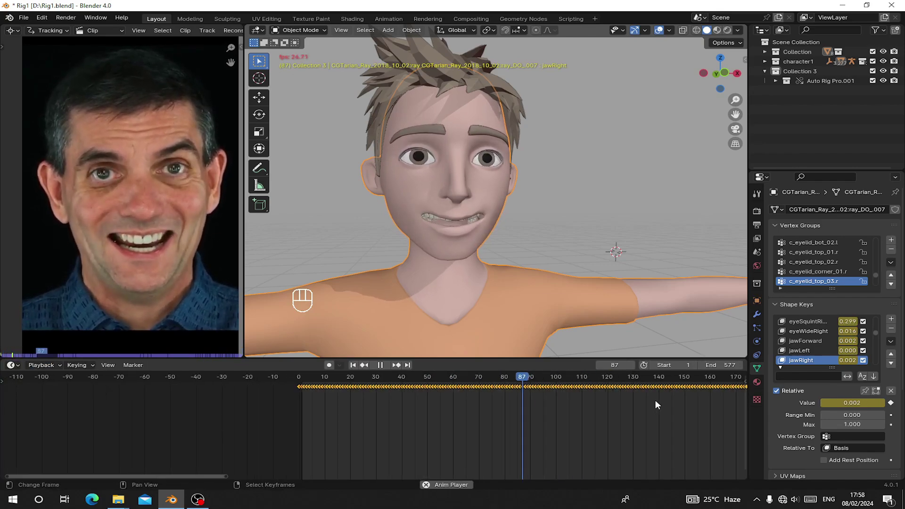
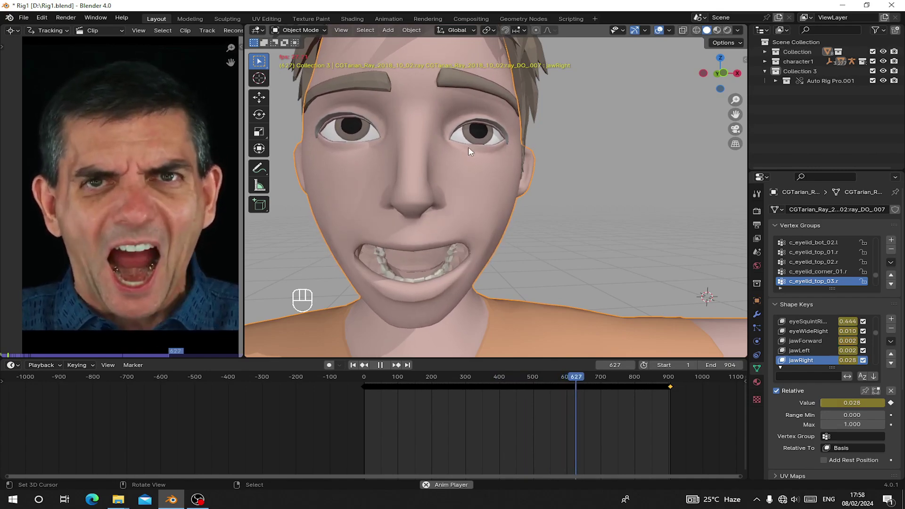
left_click_drag(436, 179, 451, 189)
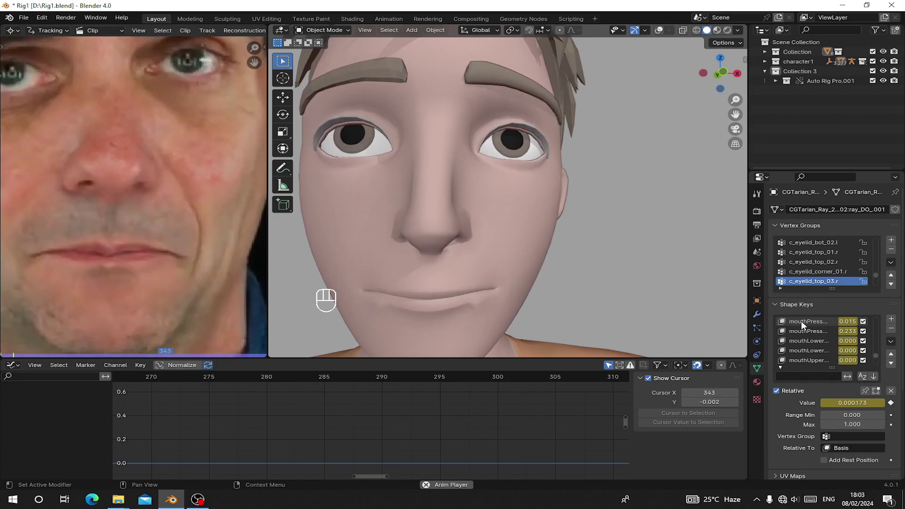
left_click_drag(652, 237, 650, 232)
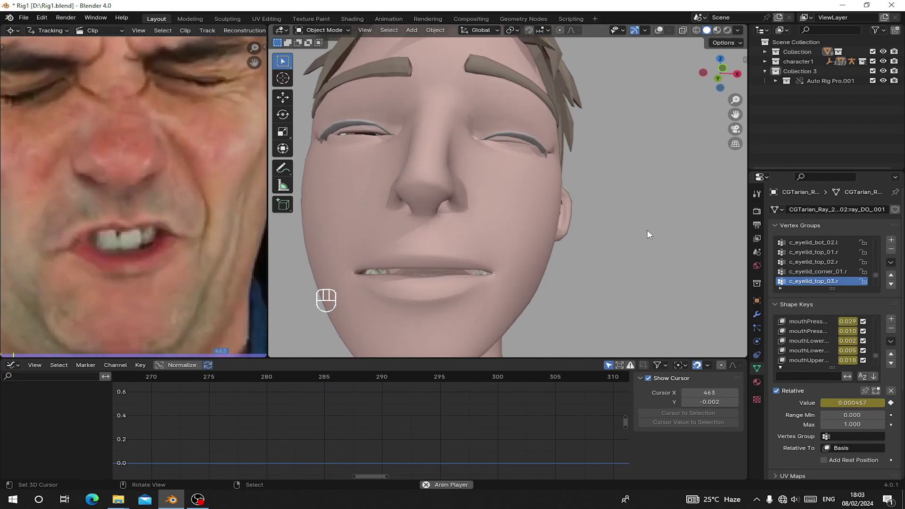